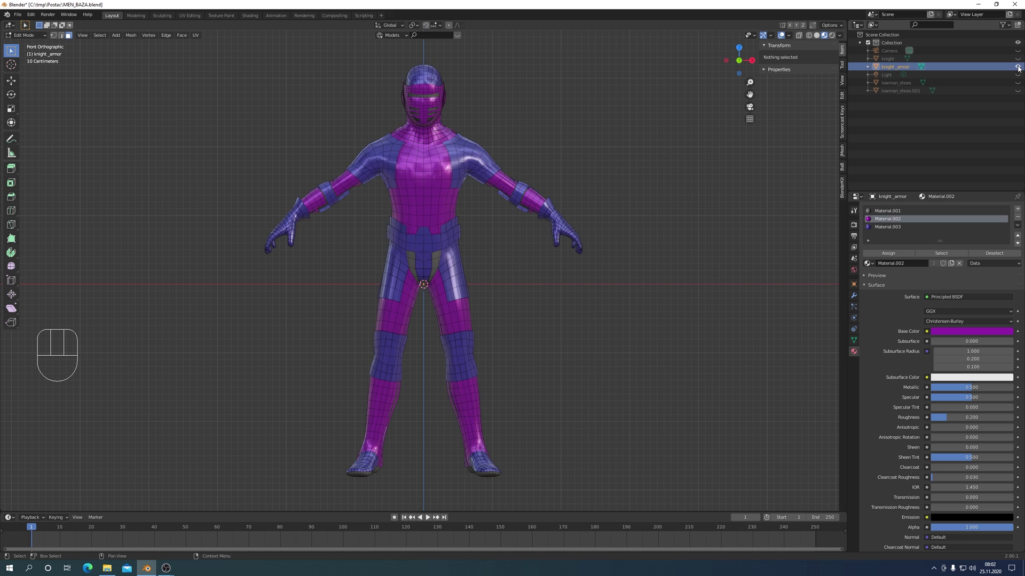
Hide knight_armor, make the knight base body active and enter Edit Mode on it.
left_click(1021, 70)
left_click(891, 62)
left_click(1020, 62)
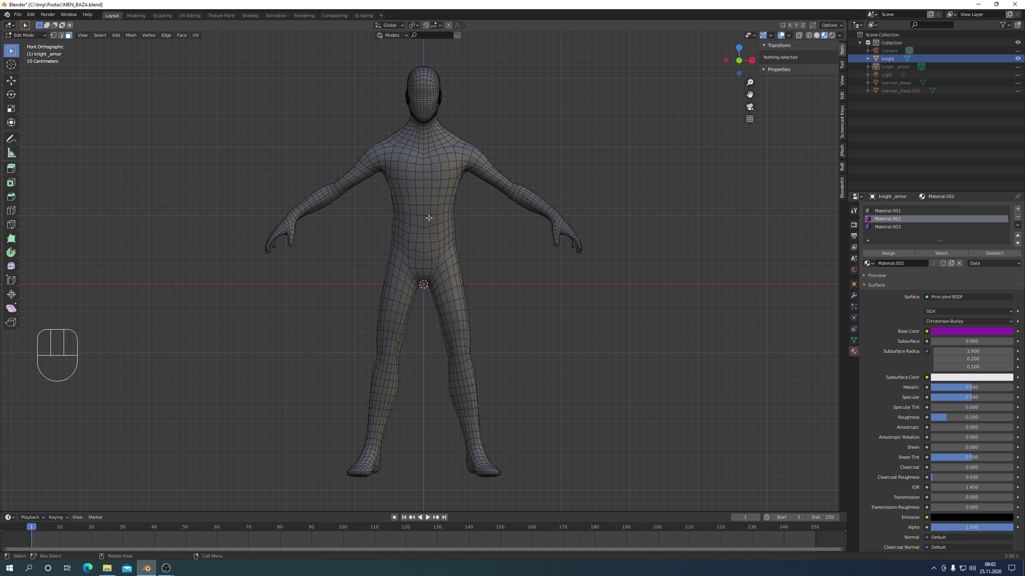
key("Tab")
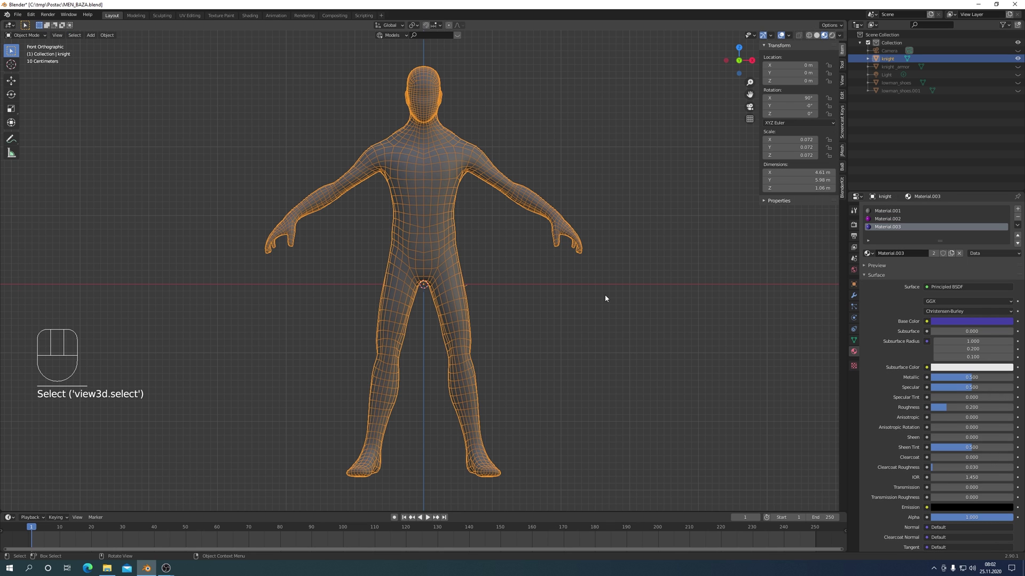
key("Tab")
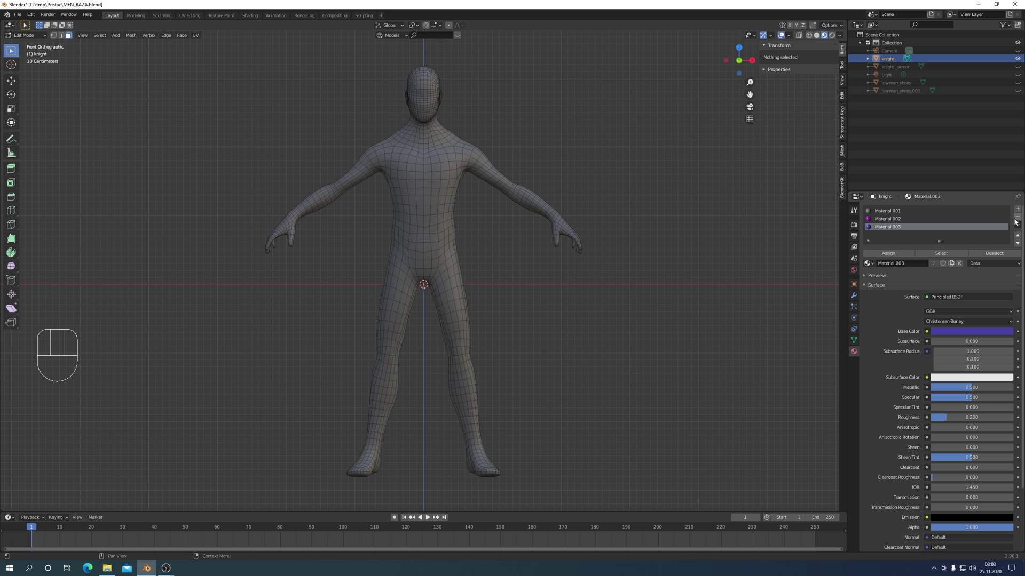
Add a fourth material slot holding a new default white material on the knight mesh.
left_click(1019, 210)
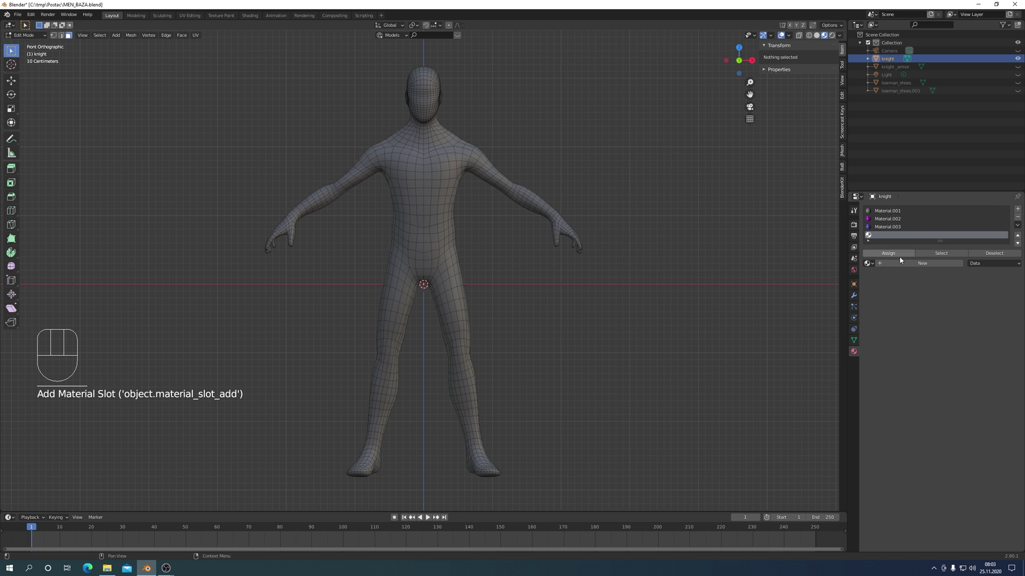
left_click(912, 269)
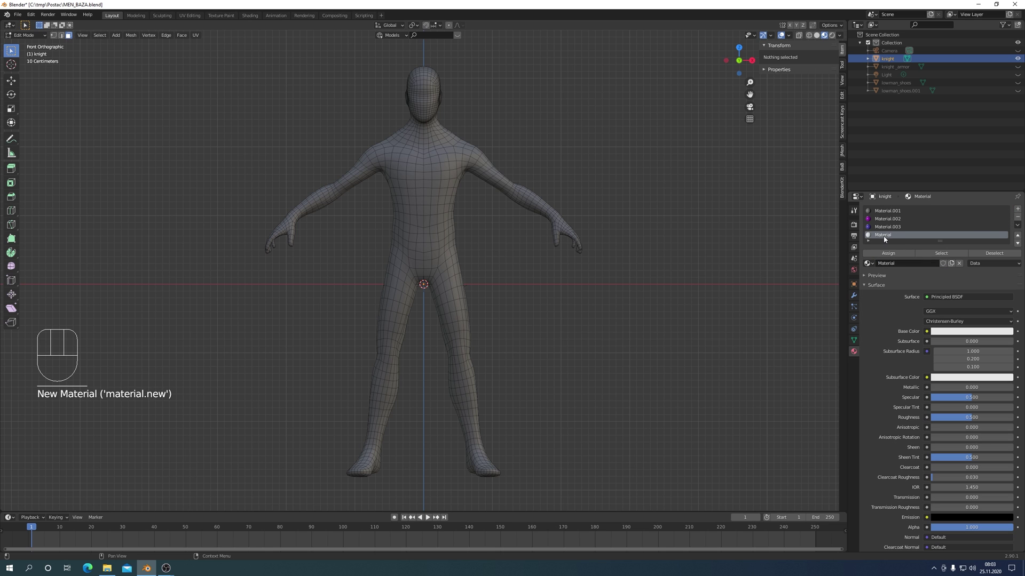
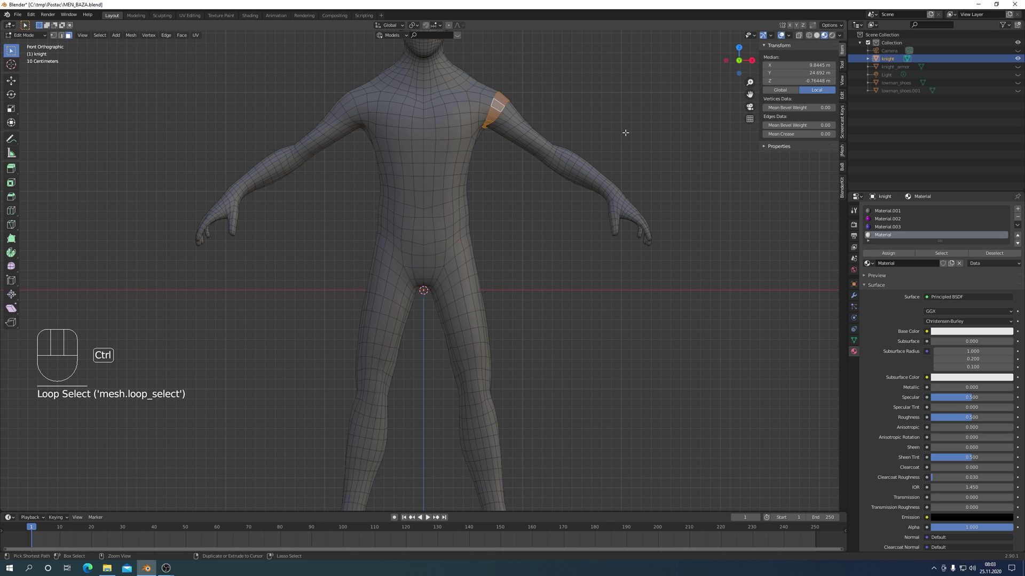
Grow the shoulder face selection and assign it the purple Material.002.
key("ctrl+KP_Add")
key("ctrl+KP_Add")
key("ctrl+KP_Add")
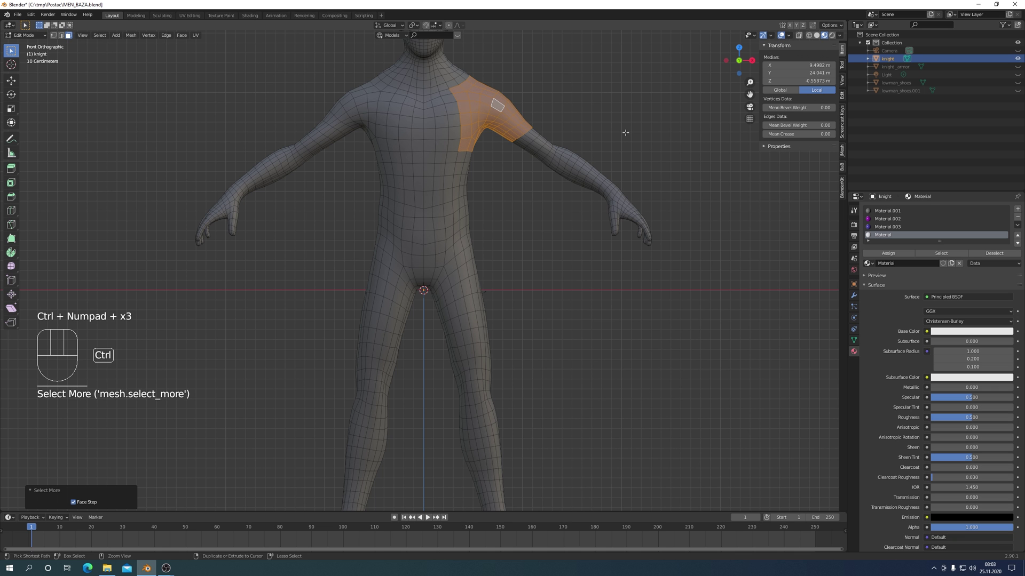
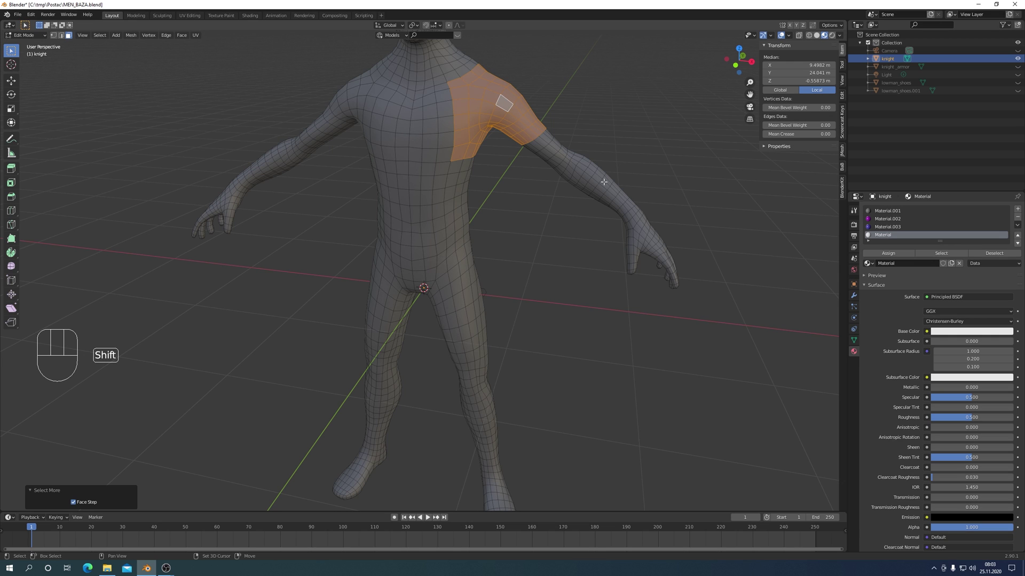
key("shift+d")
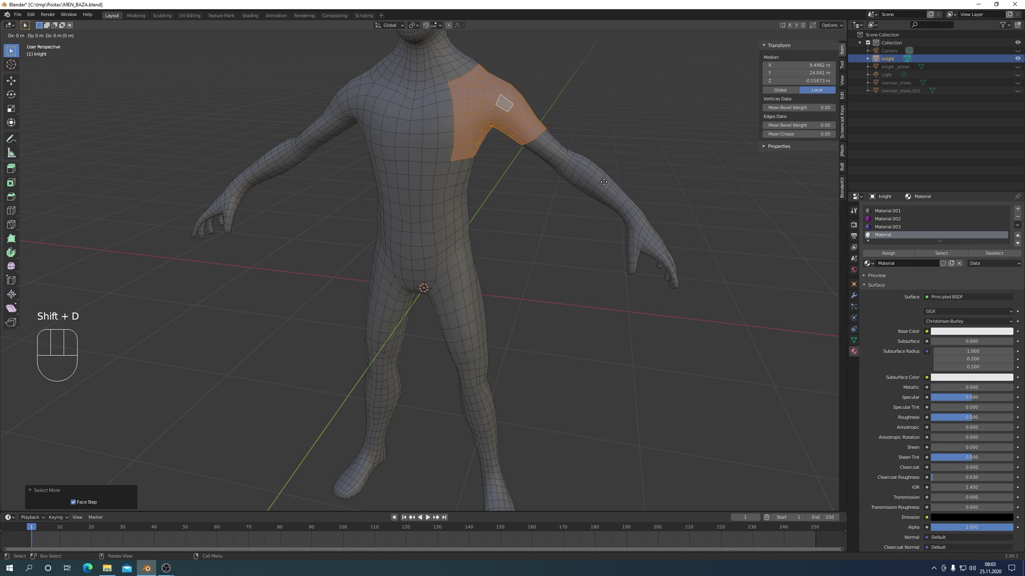
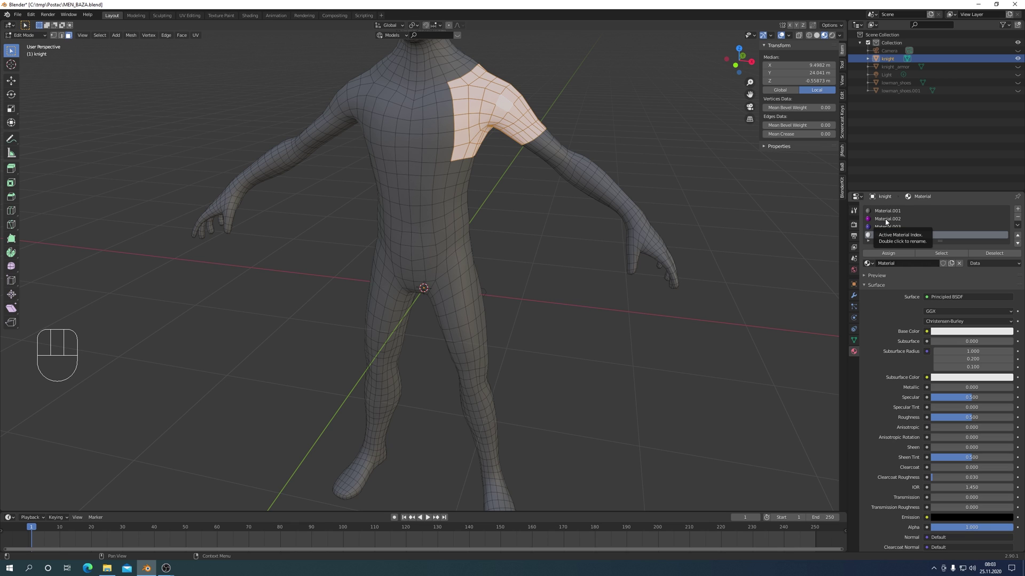
left_click(887, 222)
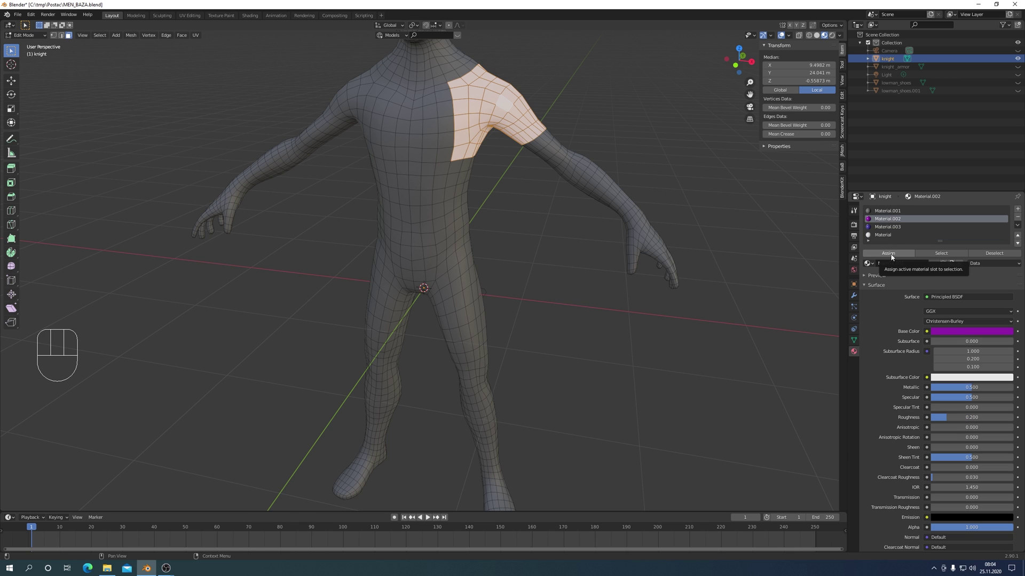
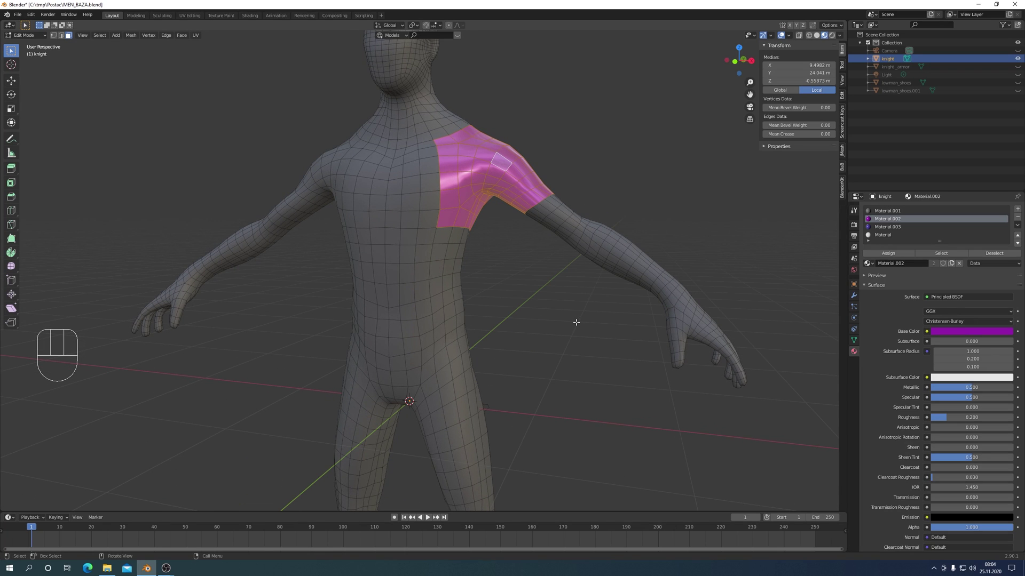
Inset the purple shoulder faces and adjust the inset options to raise the pad.
key("i")
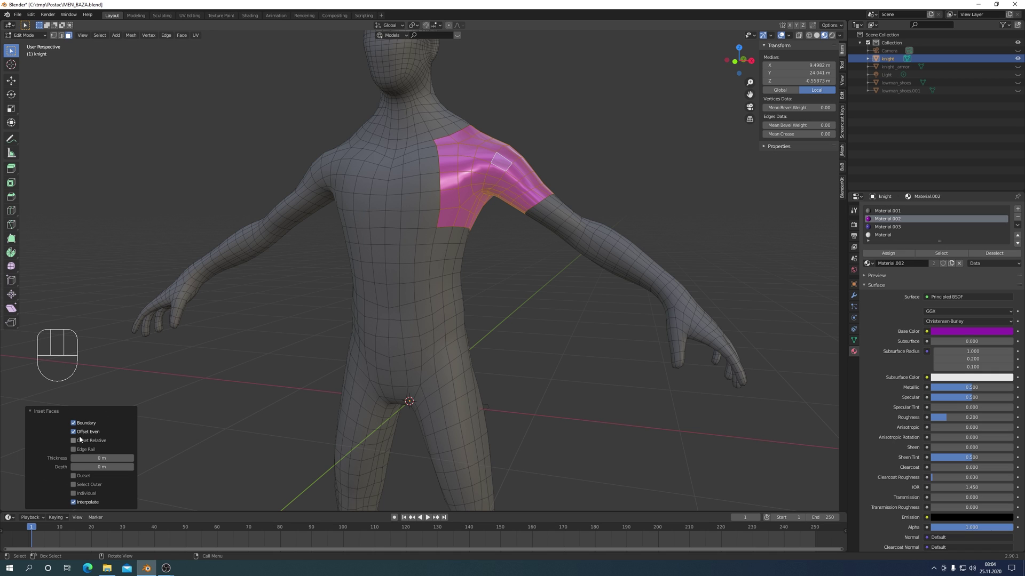
left_click(75, 434)
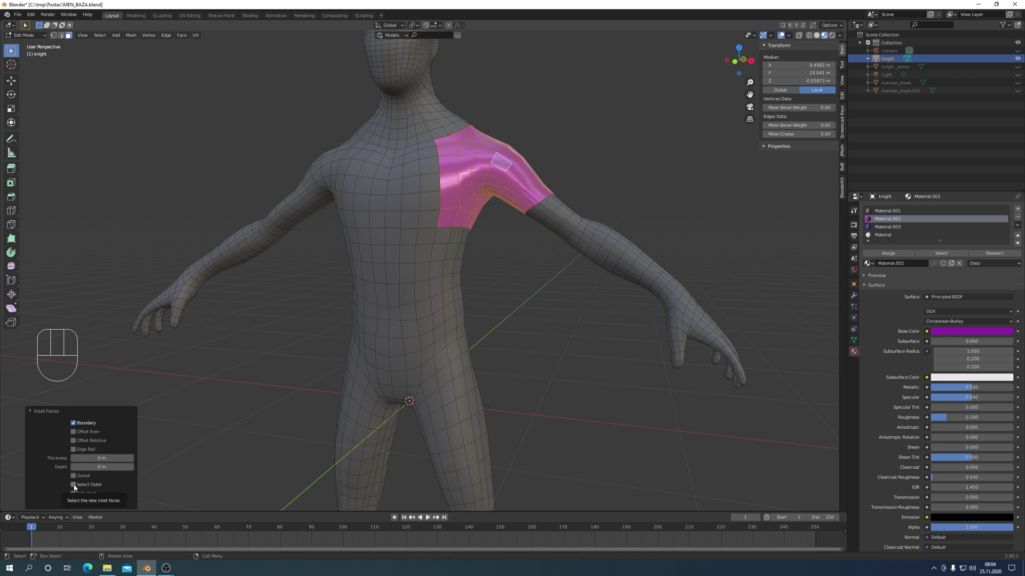
left_click(75, 488)
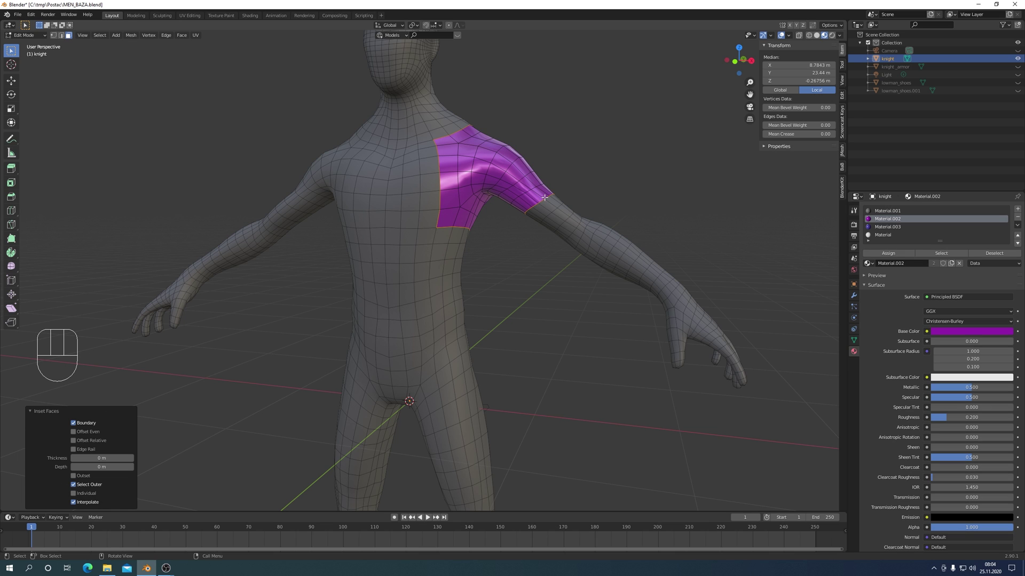
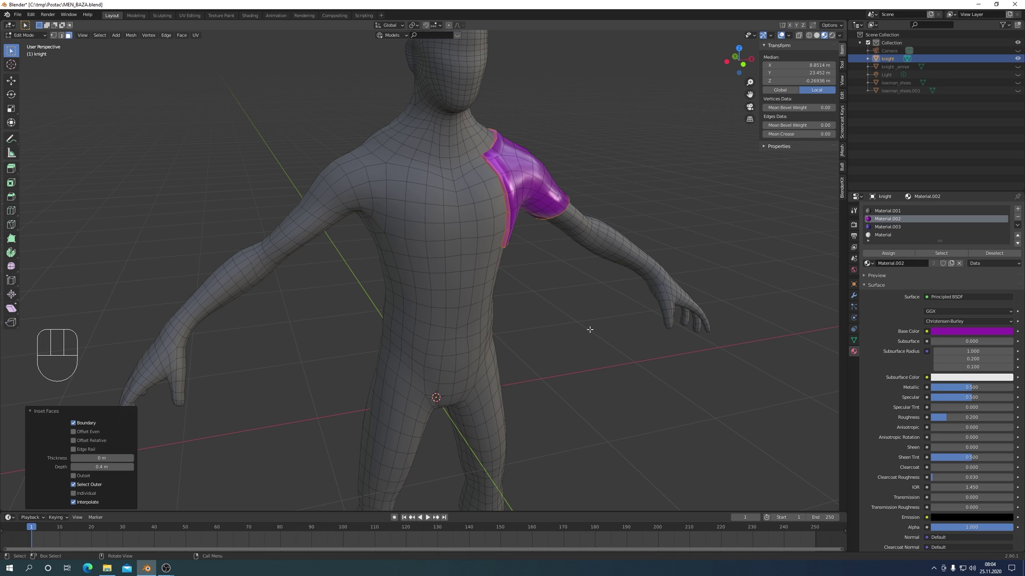
Delete the unwanted half, select the linked pad and symmetrize it from -X to +X.
key("x")
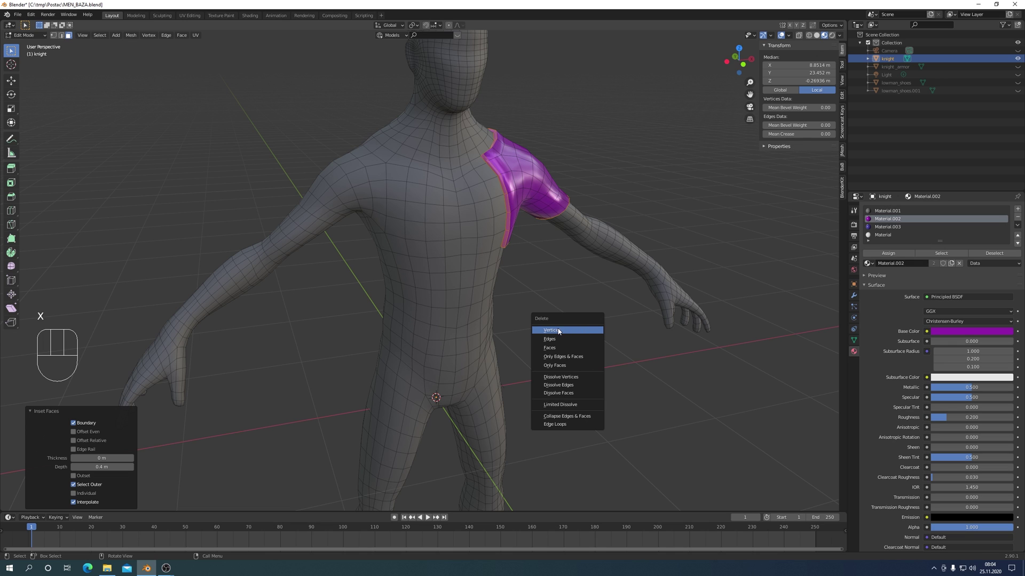
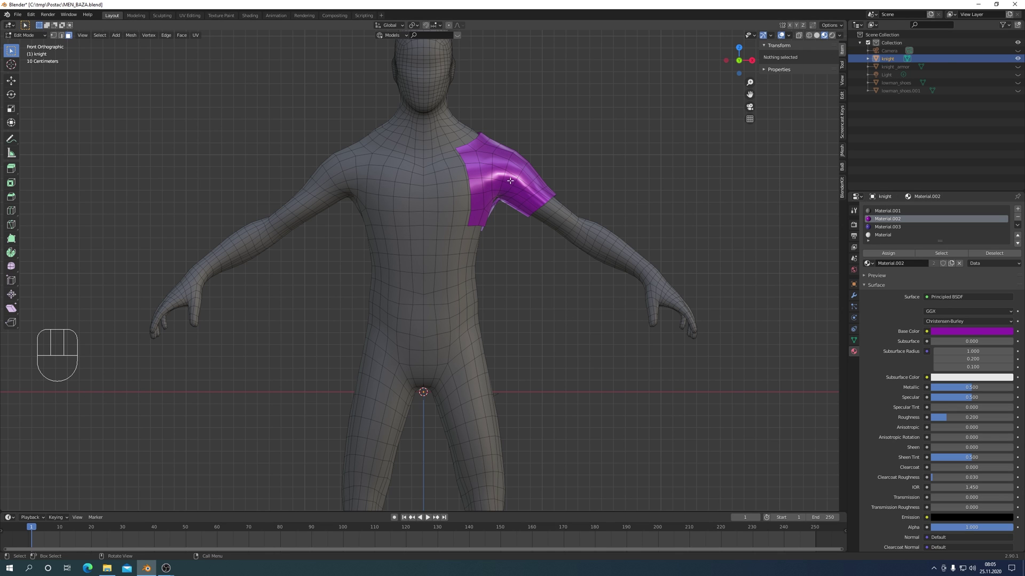
key("l")
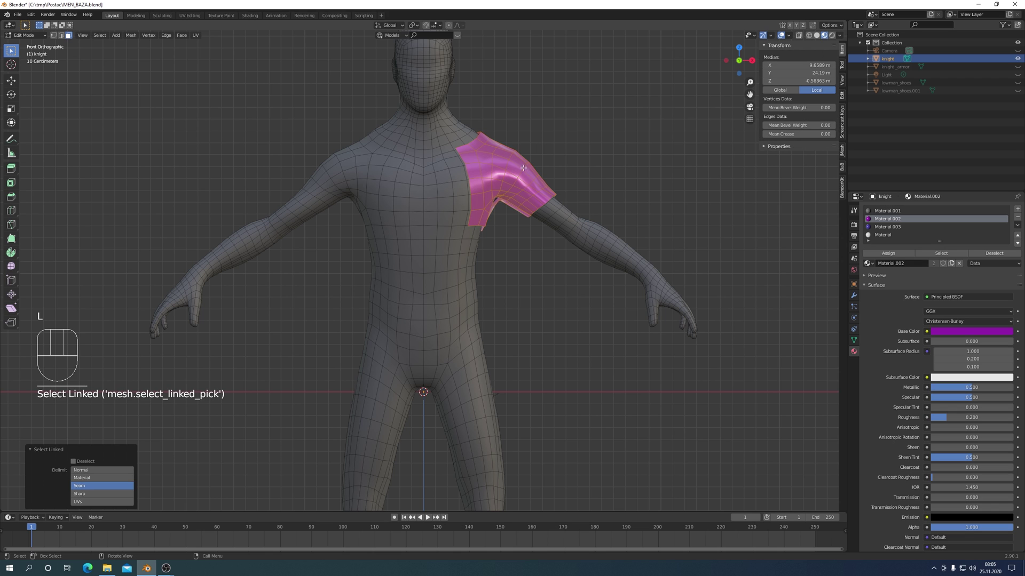
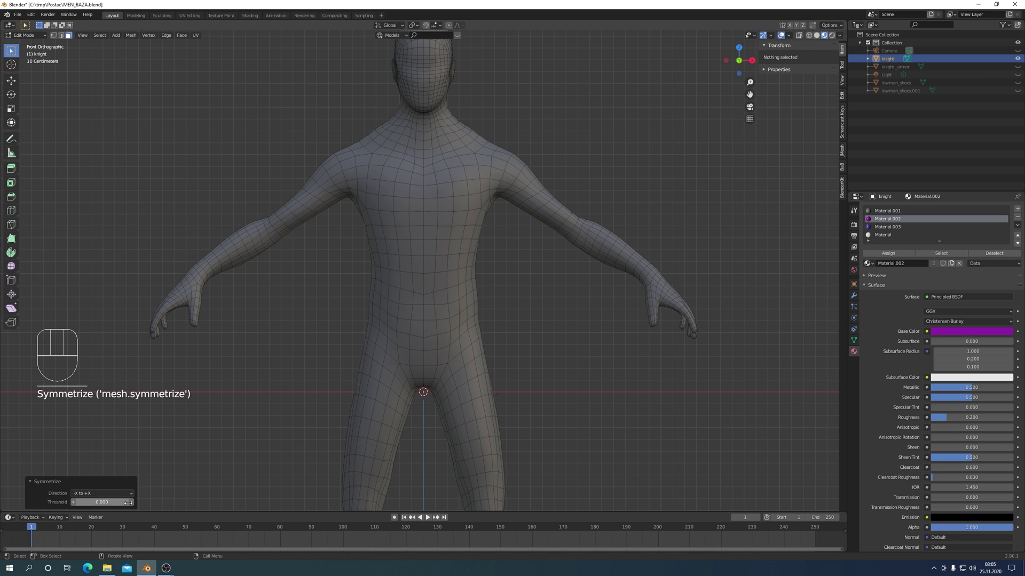
left_click_drag(132, 496, 84, 479)
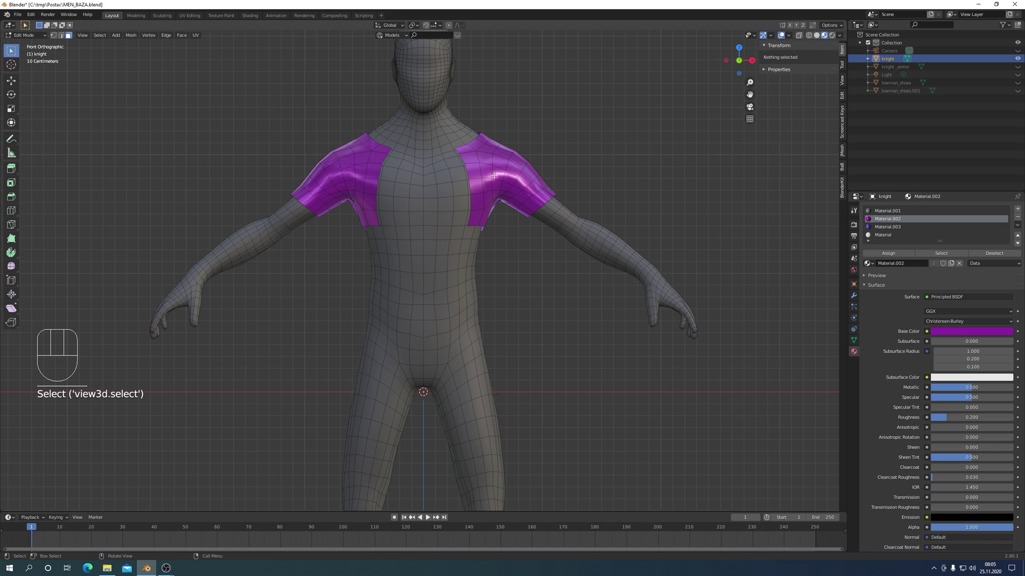
From side view, grow and brush-select every face of the knight's head and neck.
key("KP_3")
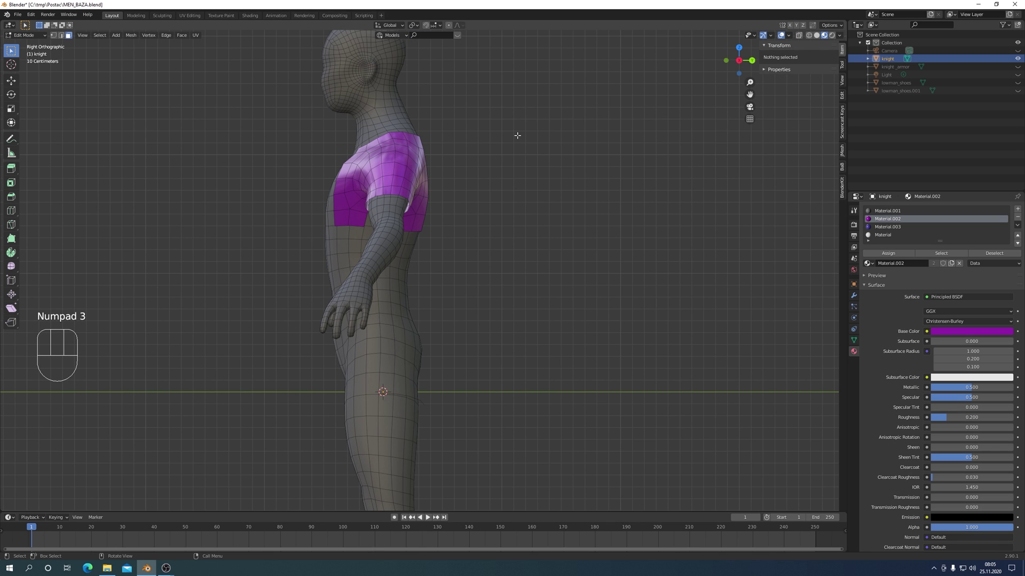
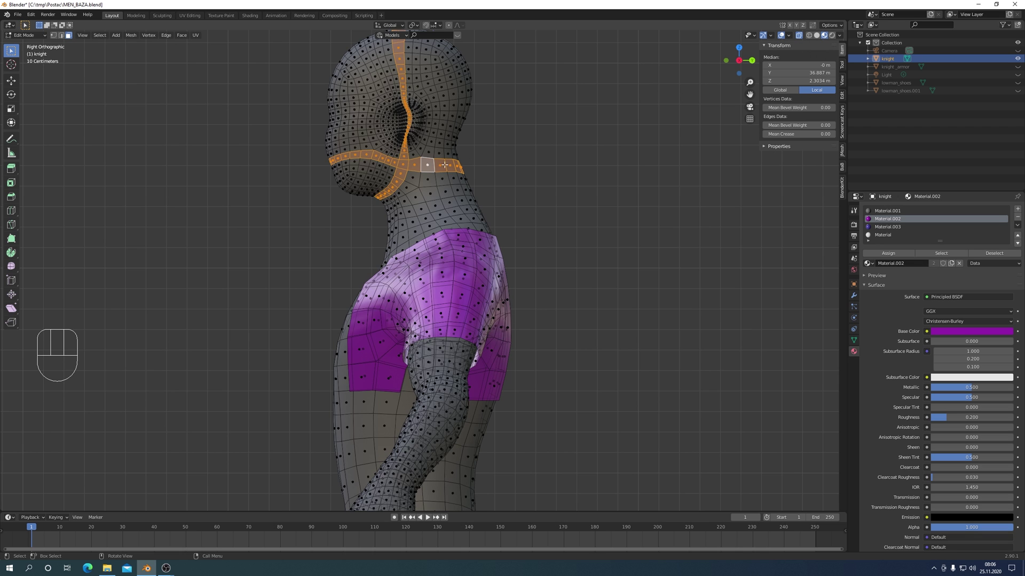
key("x")
key("c")
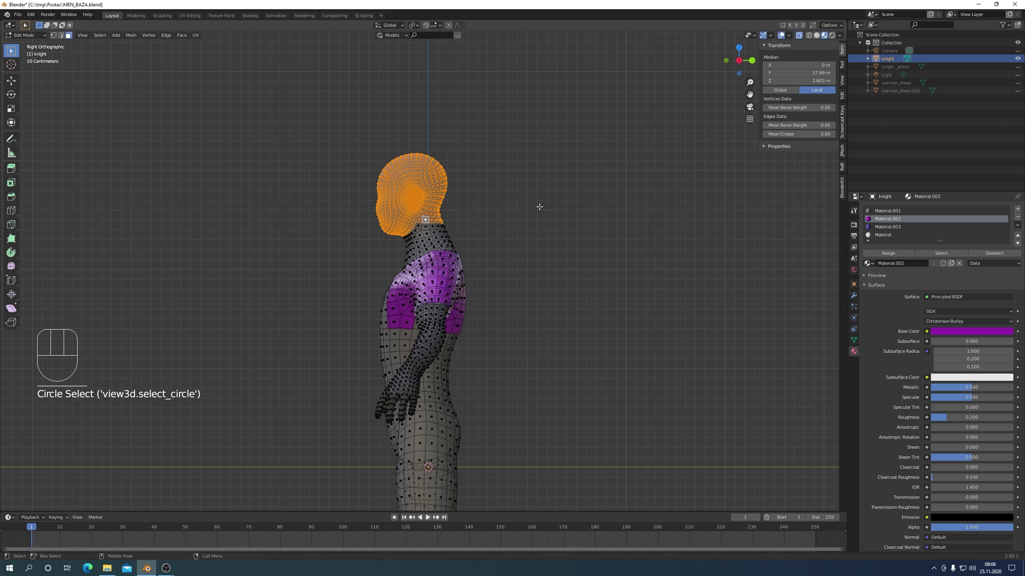
key("ctrl+KP_Add")
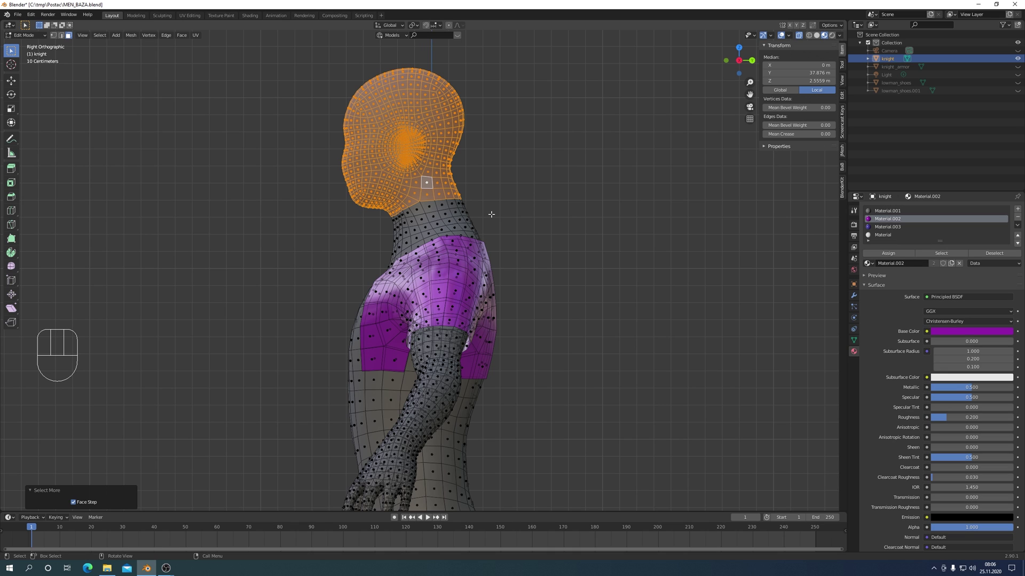
key("c")
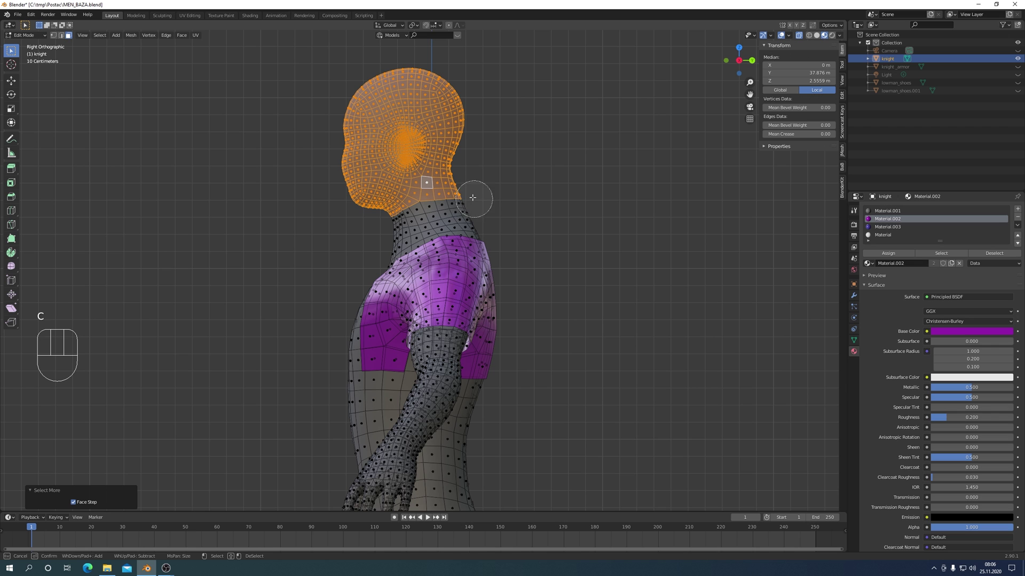
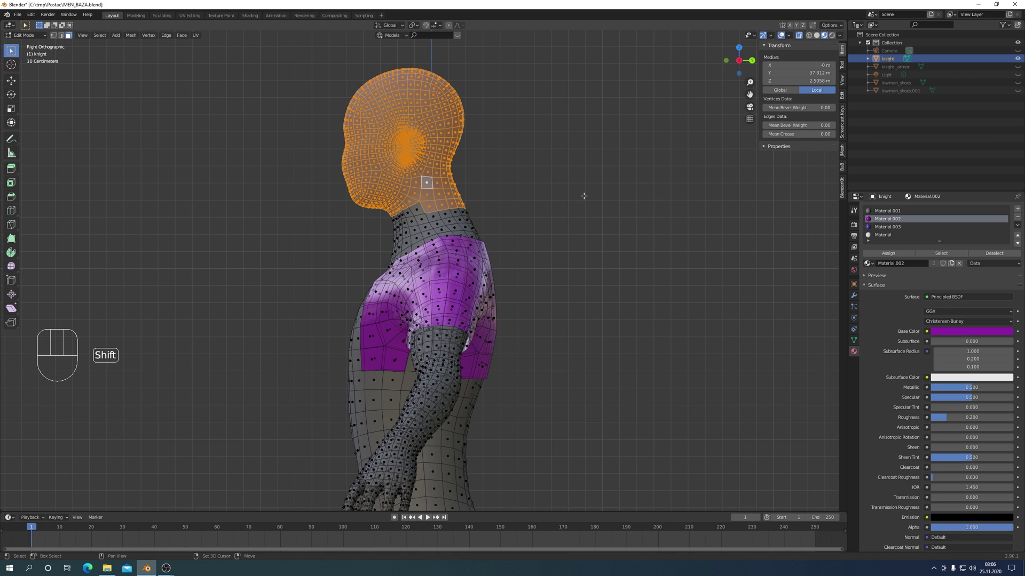
key("shift+d")
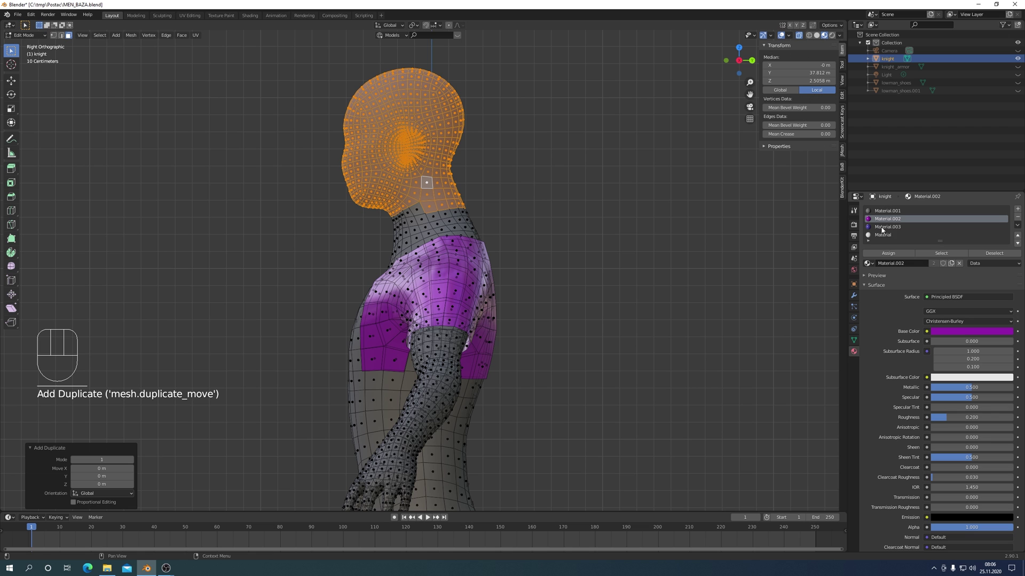
Assign blue Material.003 to the head and bring up deletion for the neck face ring.
left_click(883, 230)
left_click(889, 256)
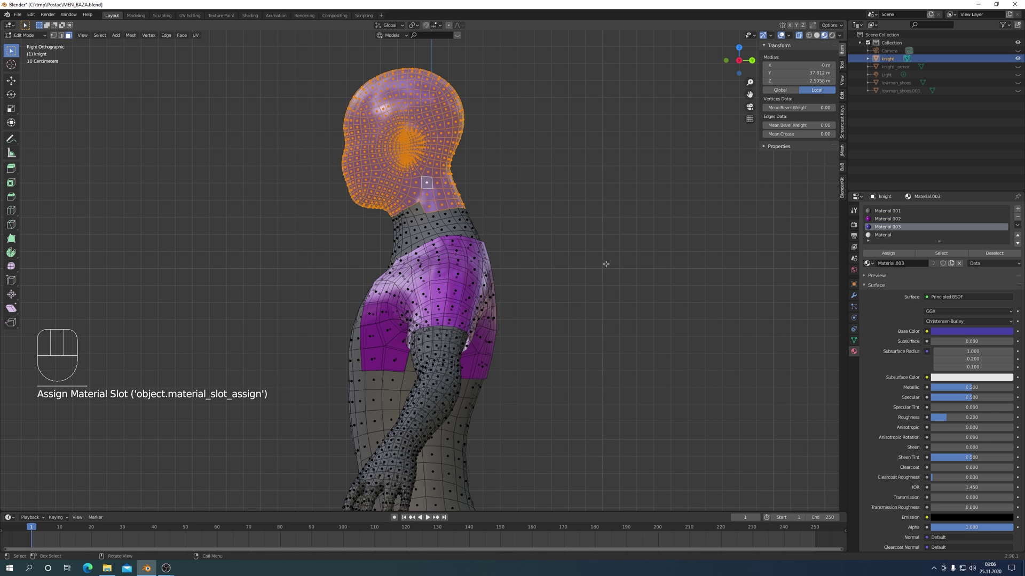
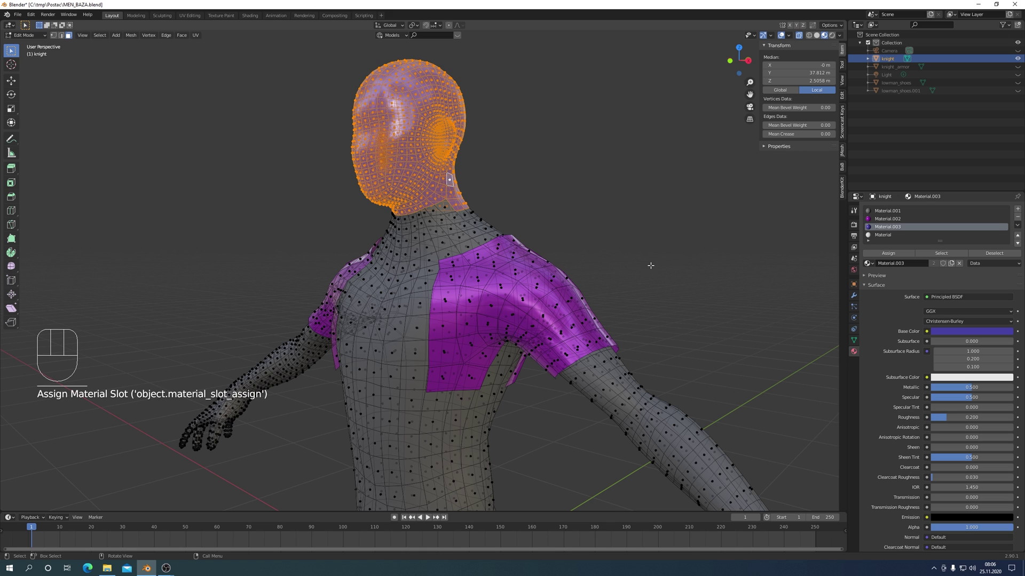
key("i")
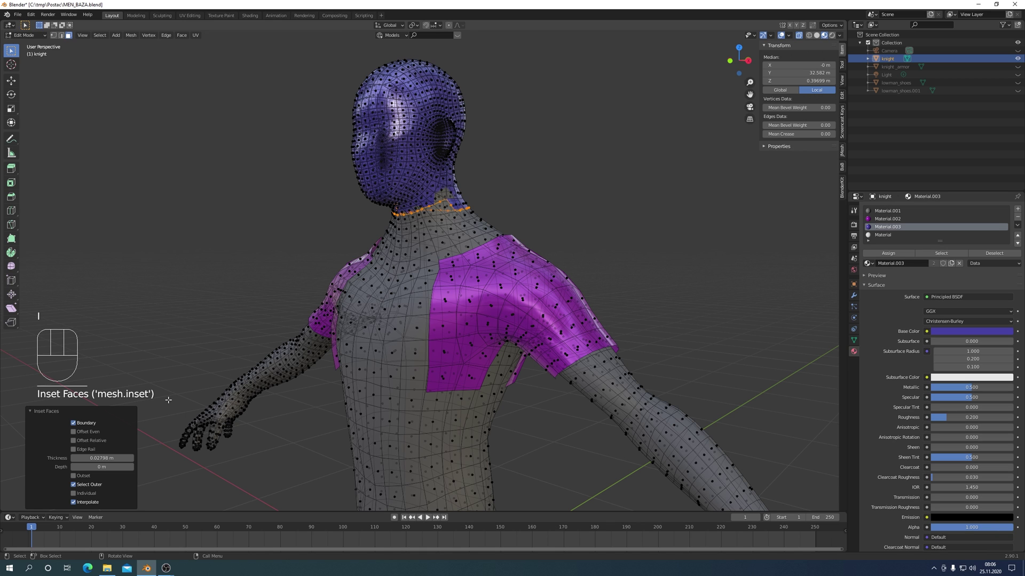
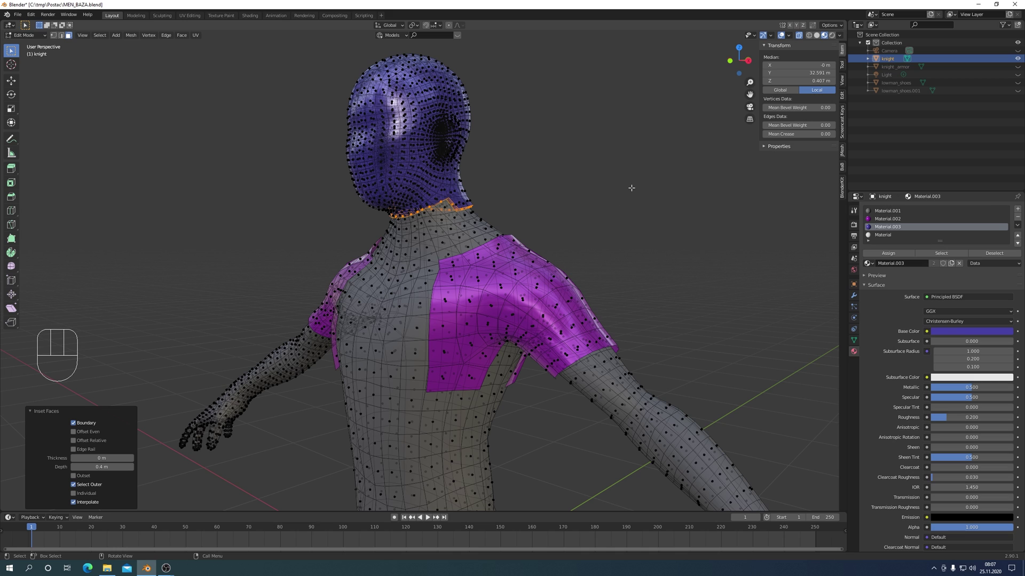
key("x")
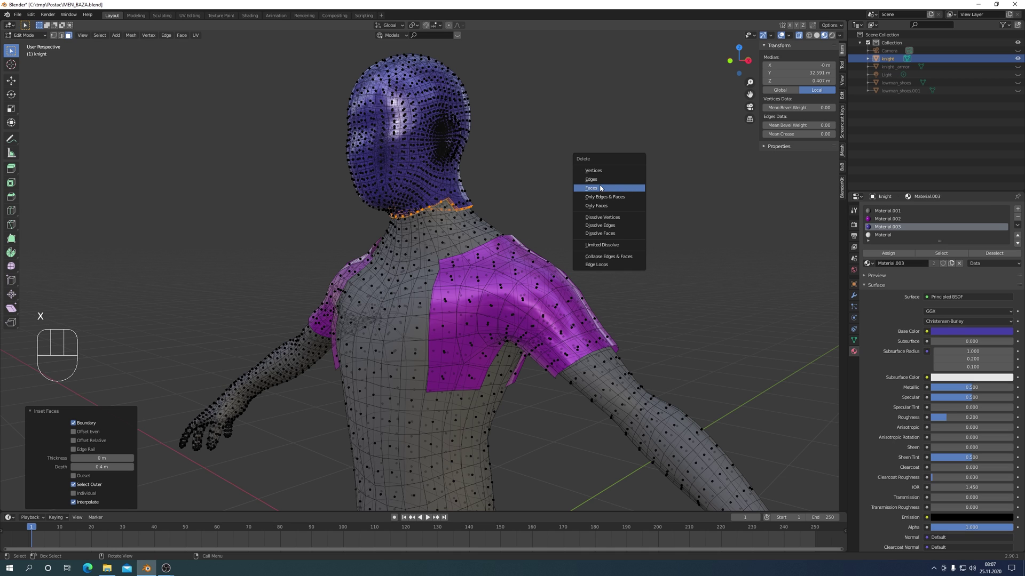
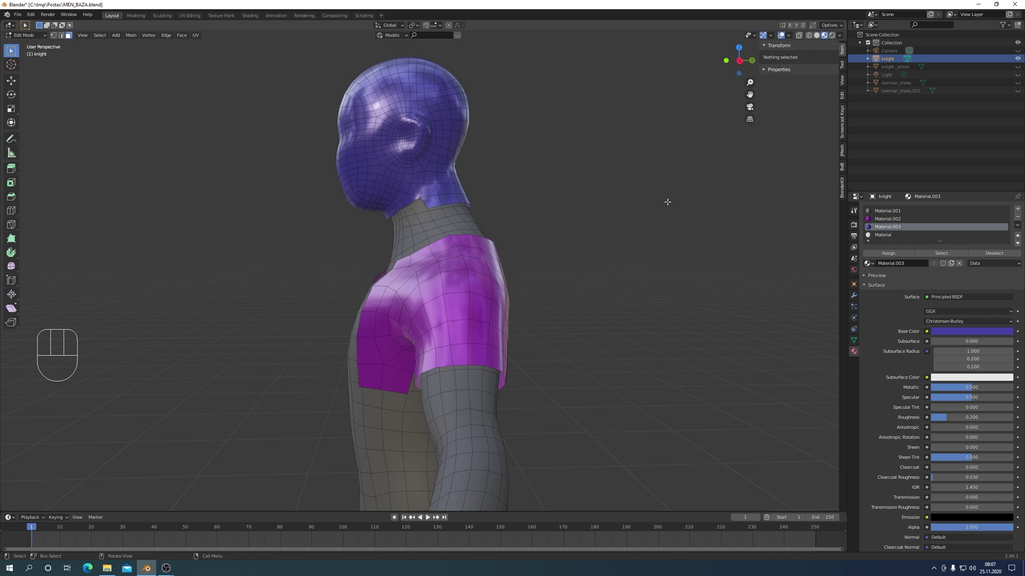
View the knight from the side and make the purple Material.002 slot active.
key("KP_3")
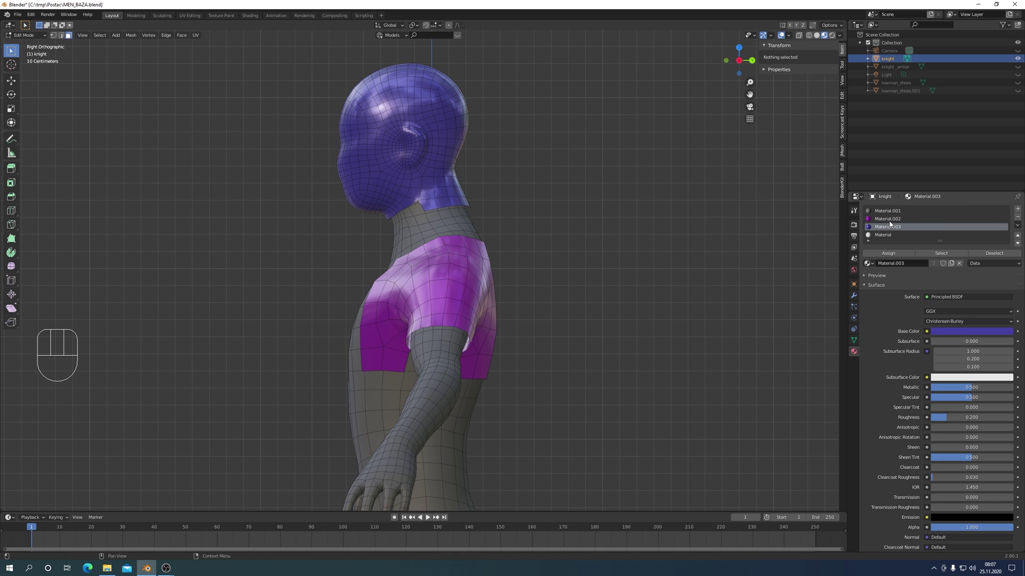
left_click(892, 225)
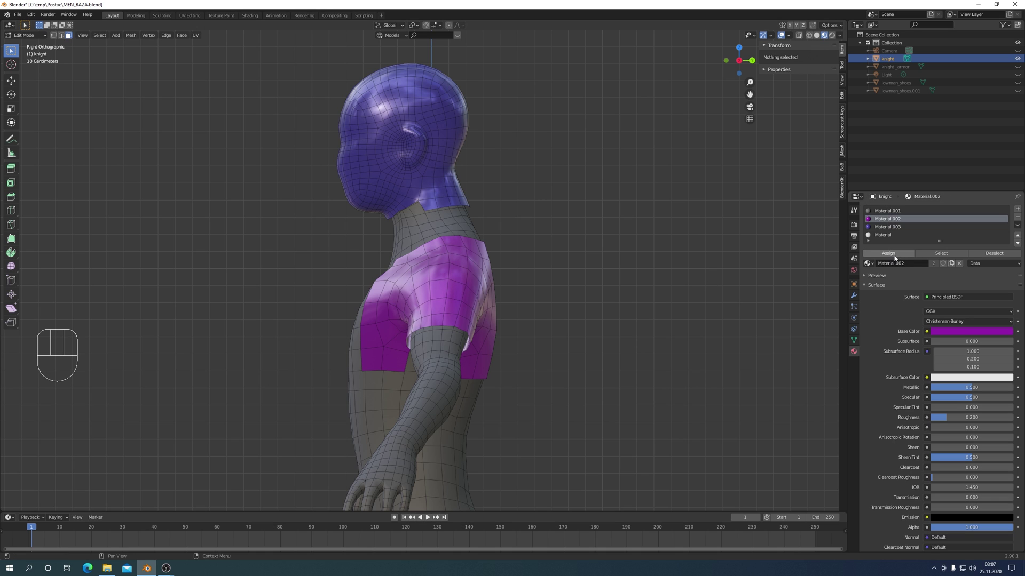
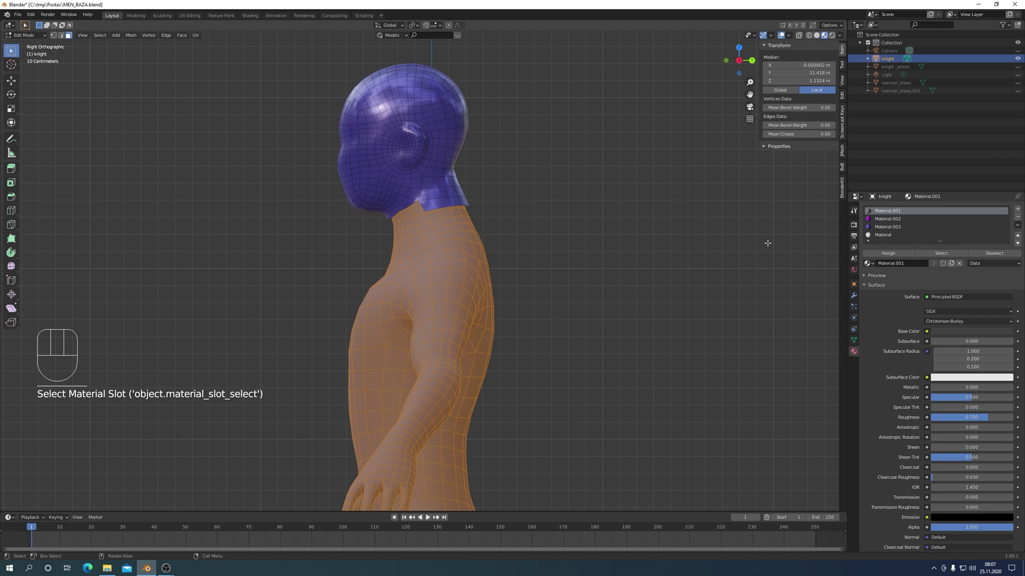
Hide the body, select the whole helmet and make blue Material.003 active.
key("h")
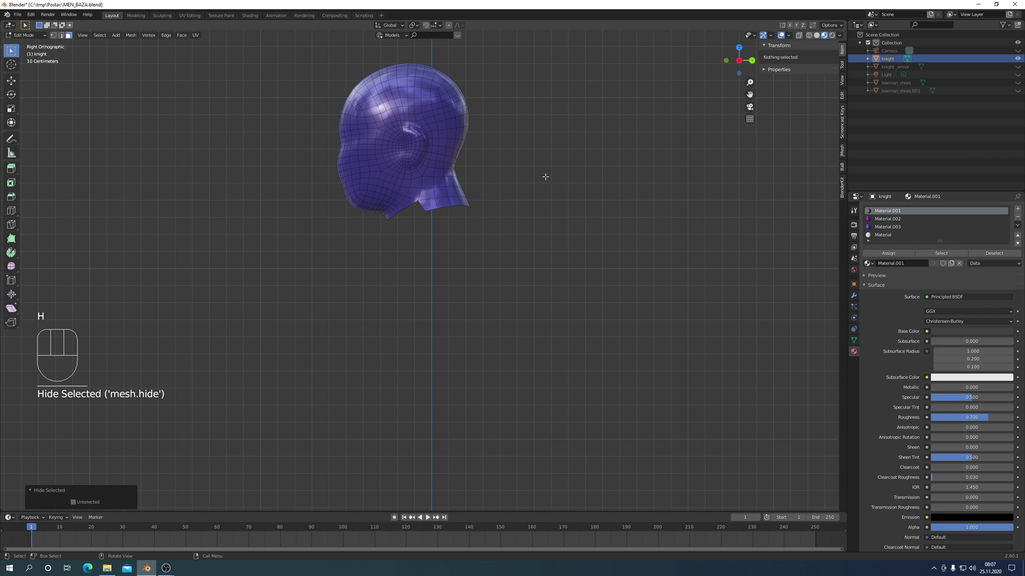
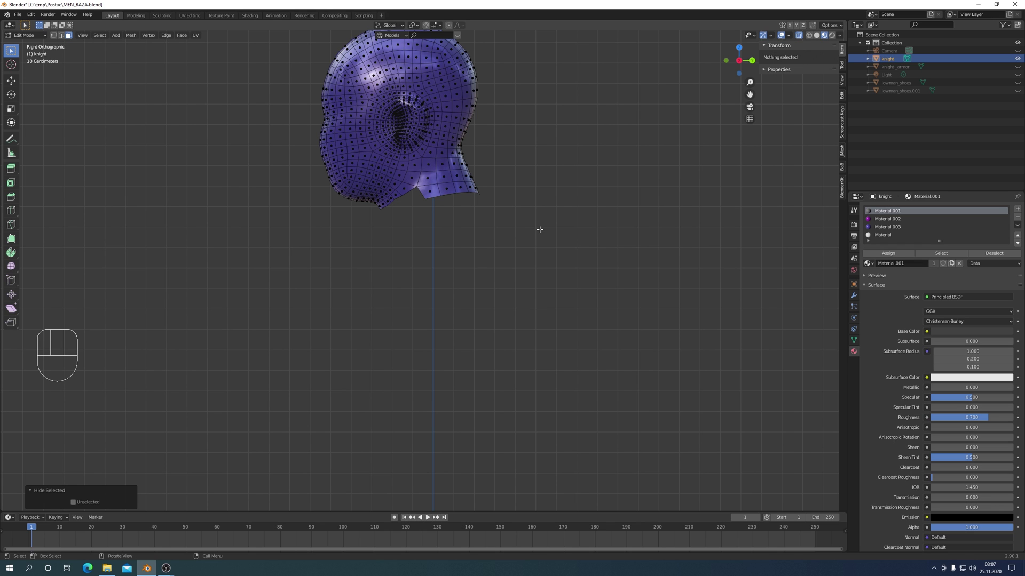
key("a")
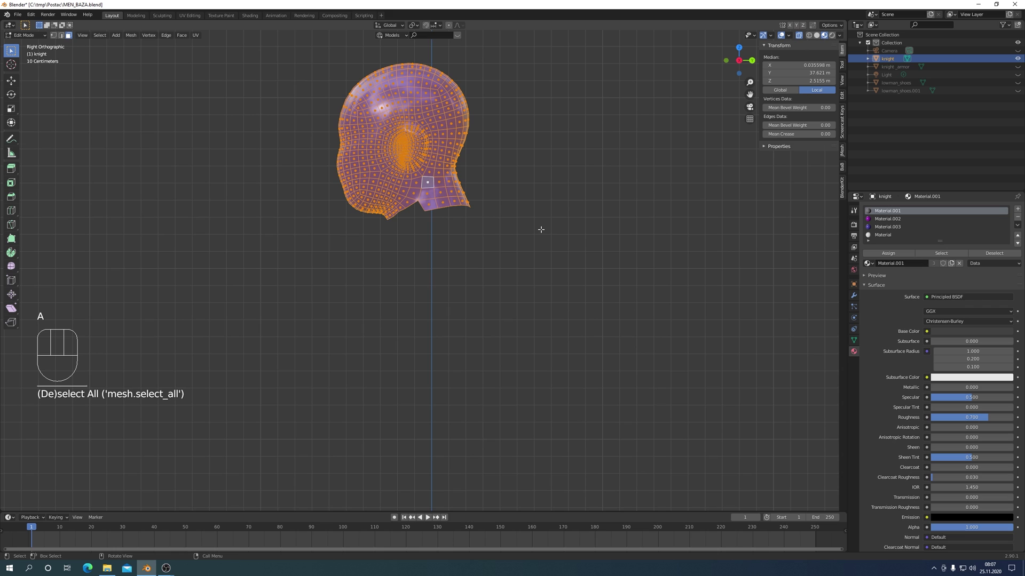
key("shift+d")
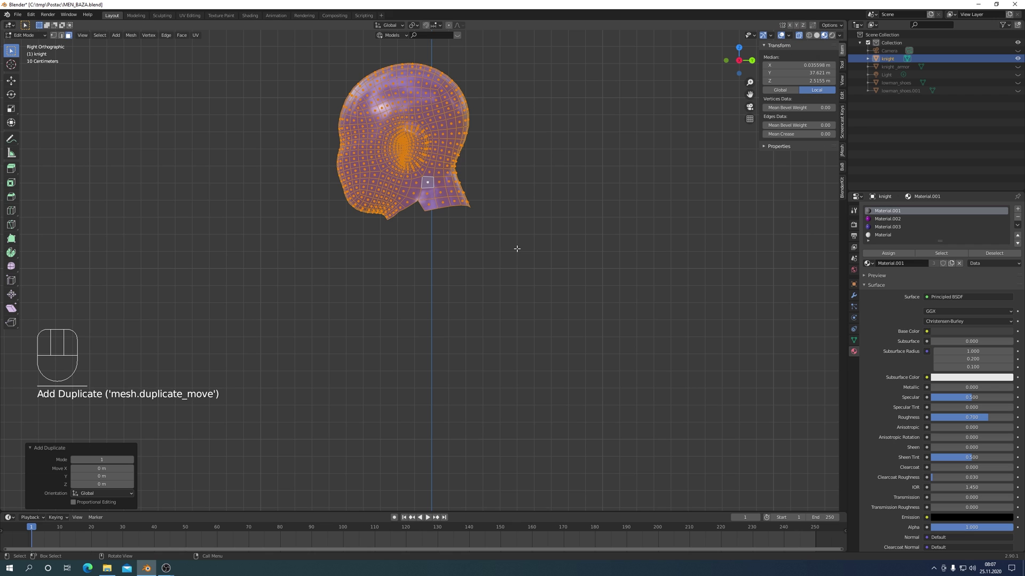
key("s")
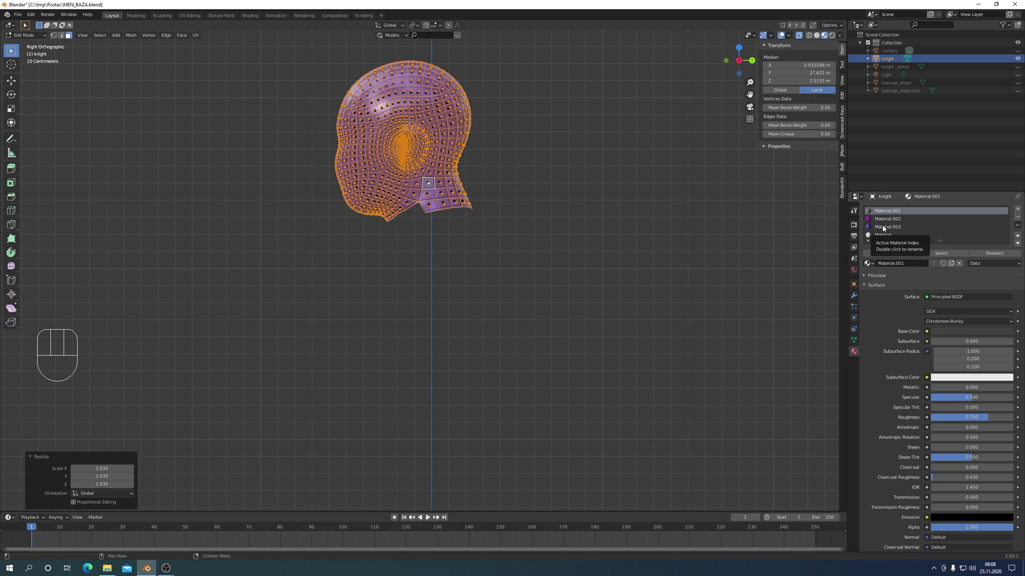
left_click(883, 229)
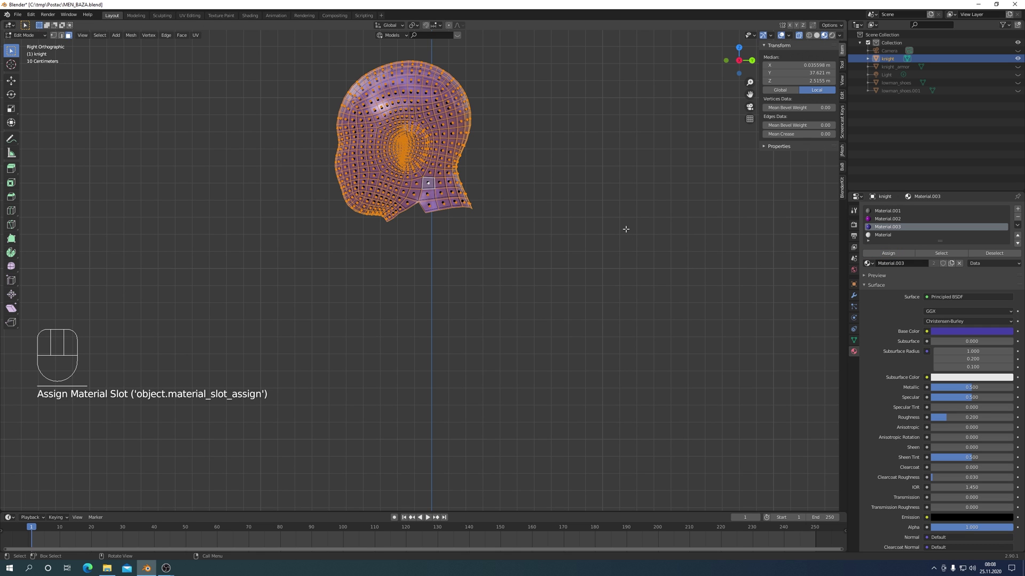
Return to Object Mode and inspect the full knight from front and side views.
key("Tab")
left_click_drag(609, 222, 630, 209)
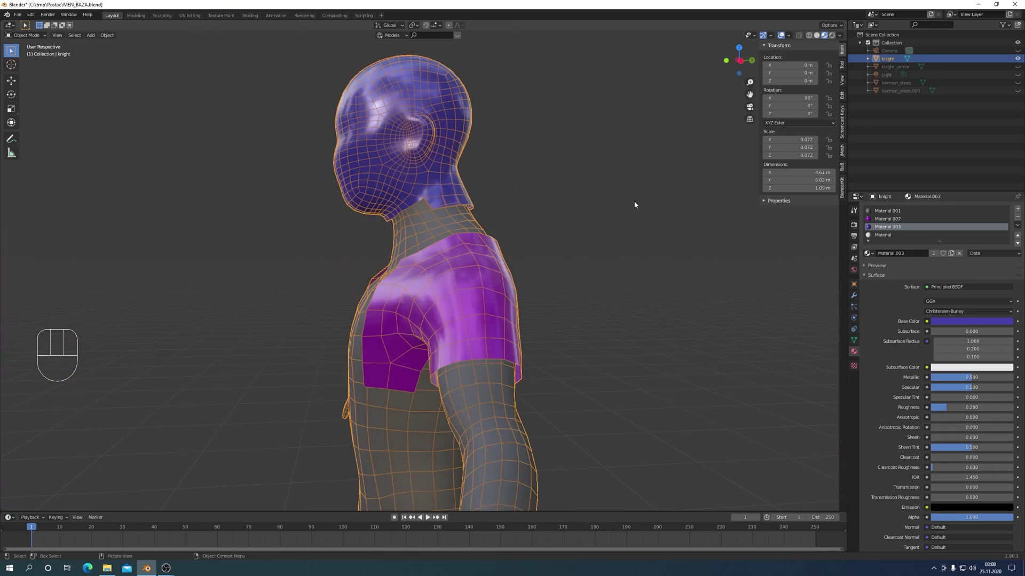
key("KP_1")
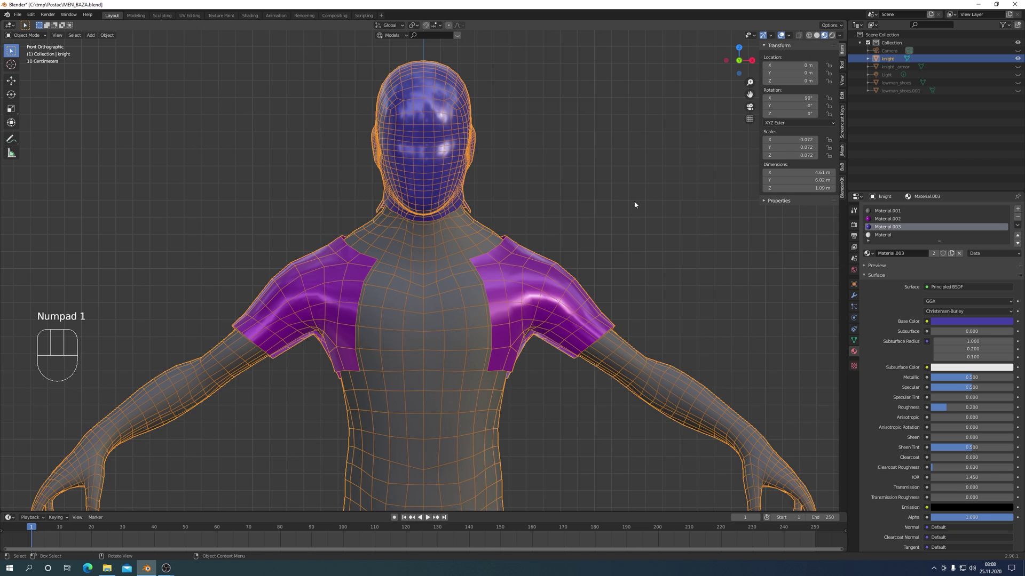
key("KP_3")
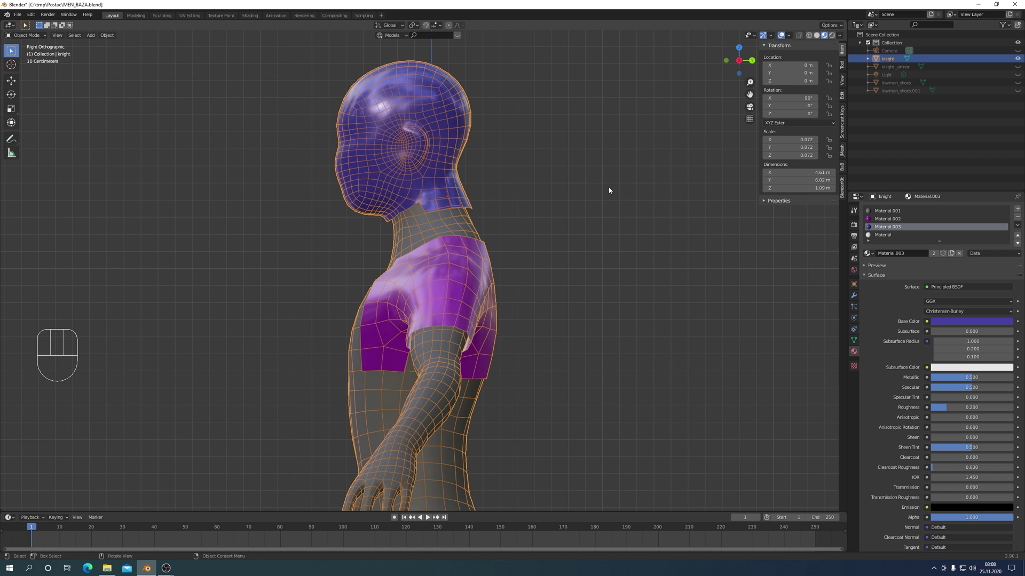
key("Tab")
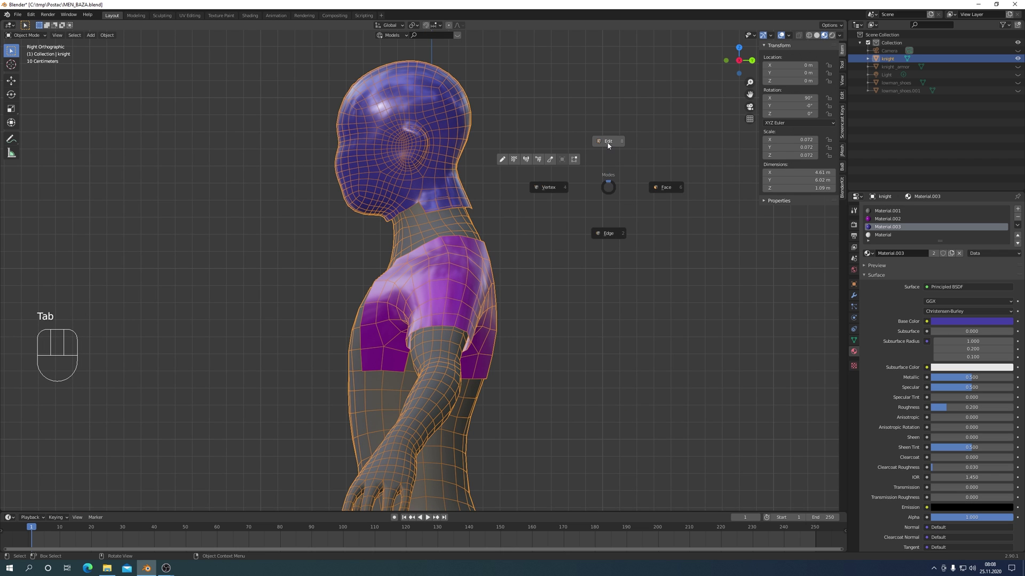
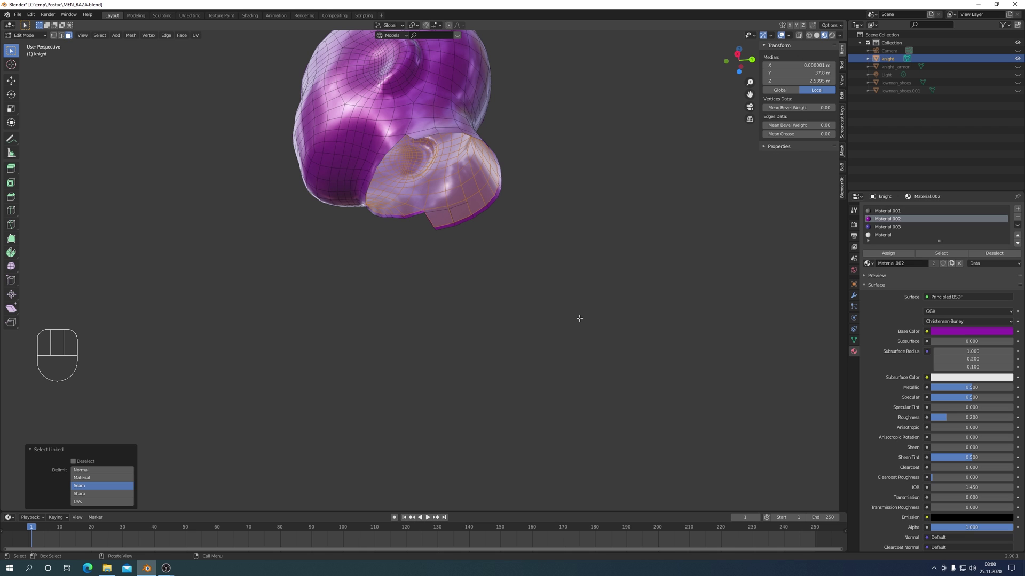
Hide the selected inner faces of the purple helmet, leaving its outer shell.
key("h")
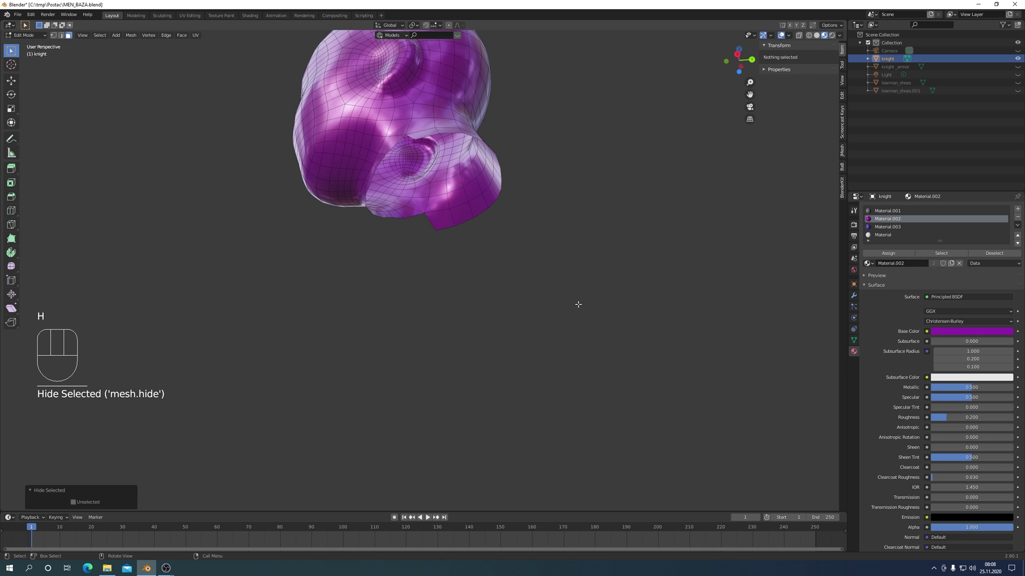
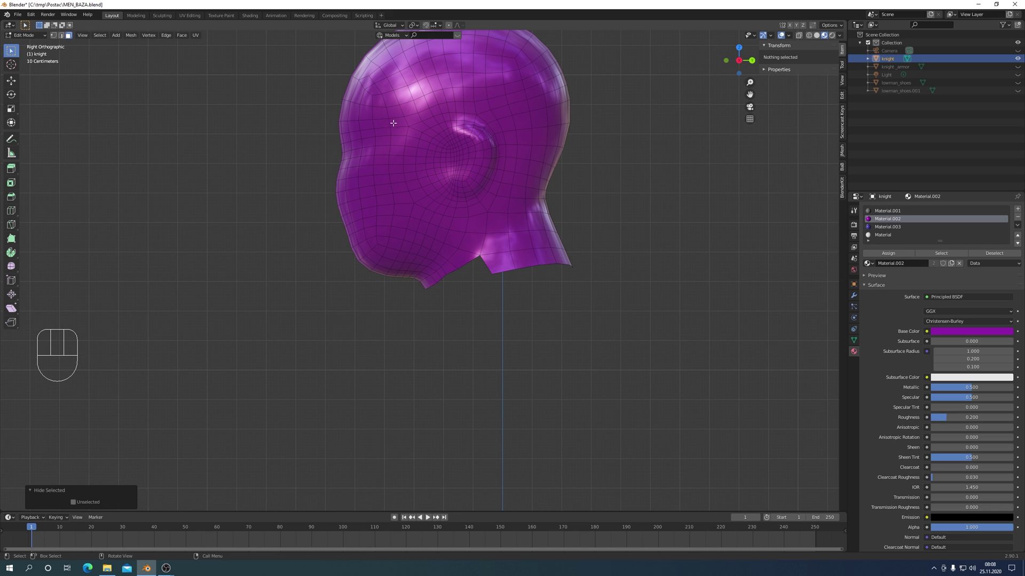
Select the faces covering the helmet's ear and extend across the face area.
left_click(801, 38)
key("c")
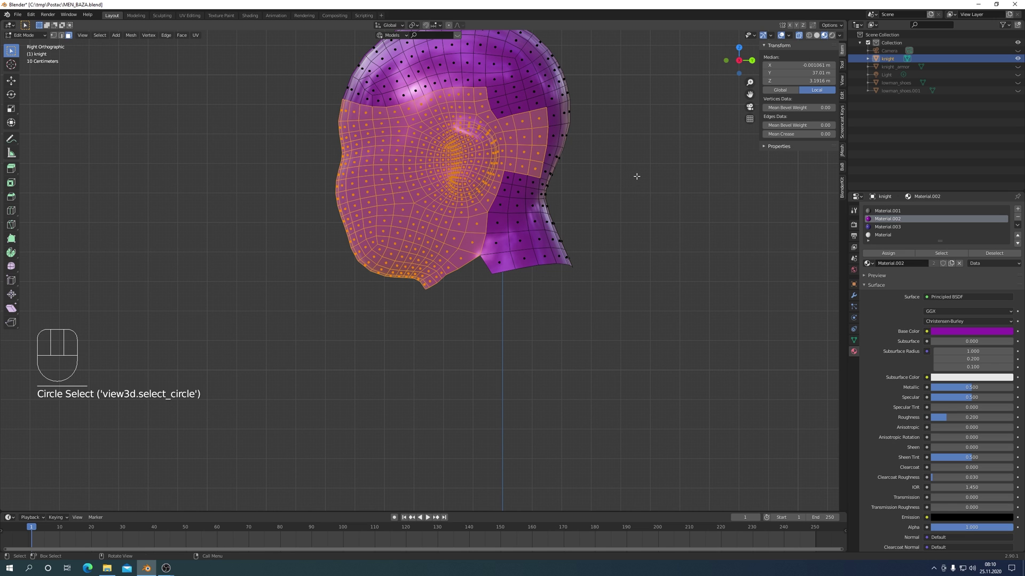
Invert the selection, remove everything but the face region, and pick edge strips of the faceplate for deletion.
key("ctrl+i")
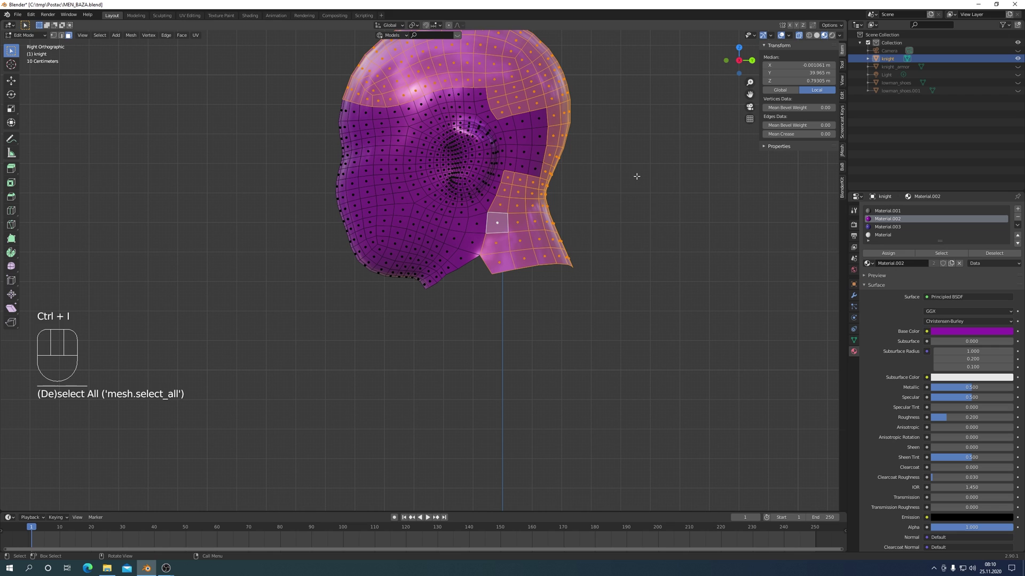
key("x")
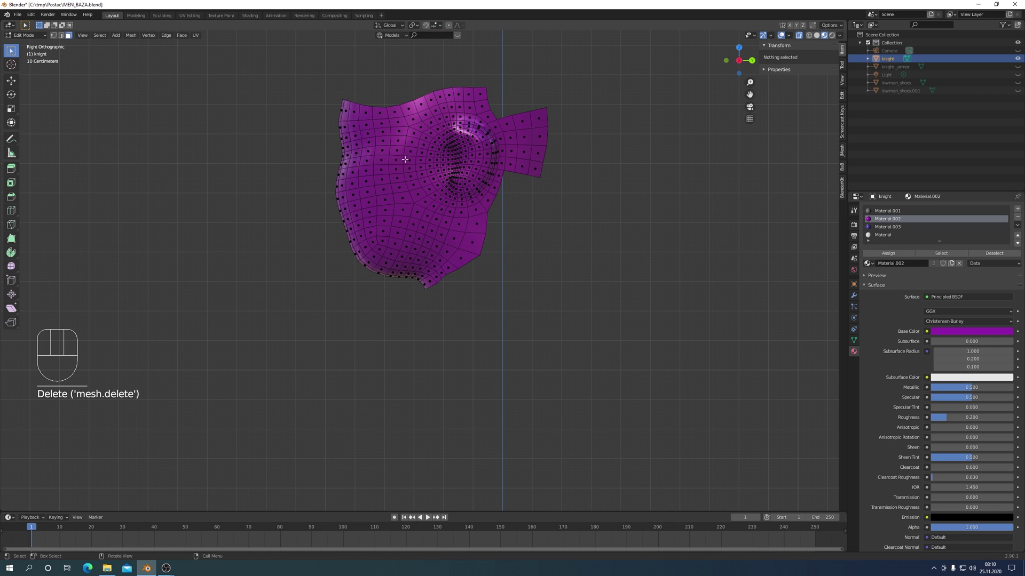
key("x")
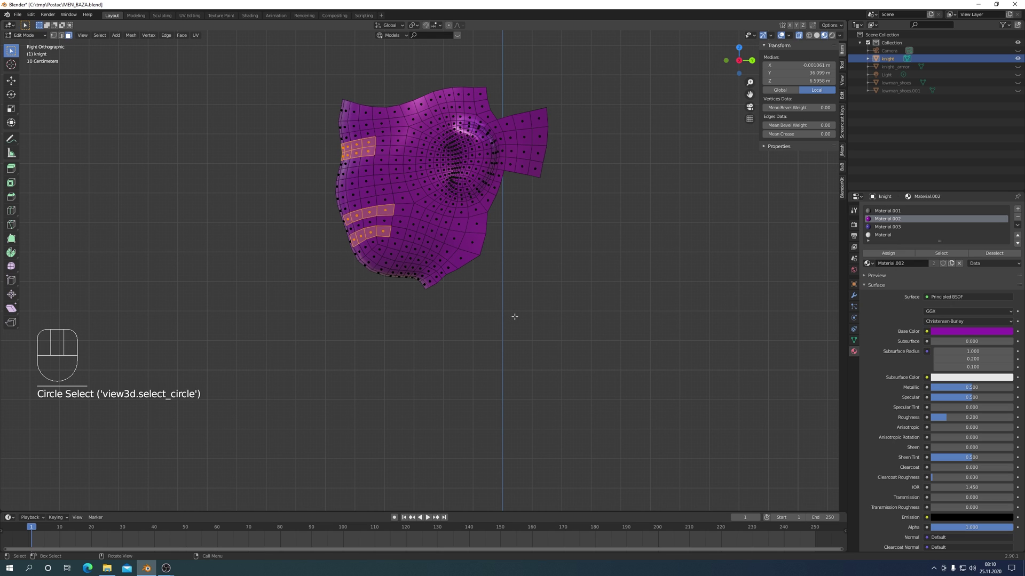
key("x")
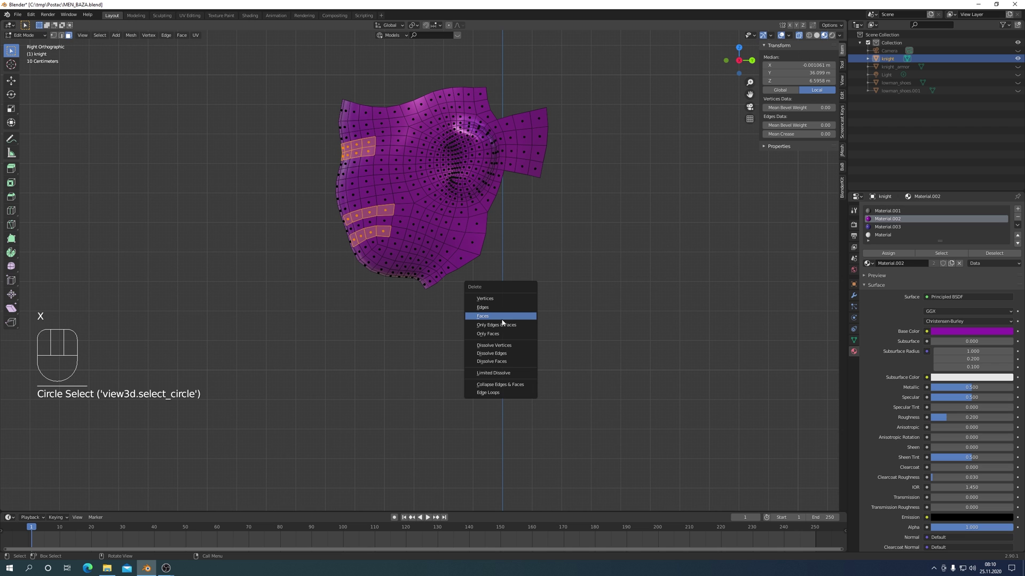
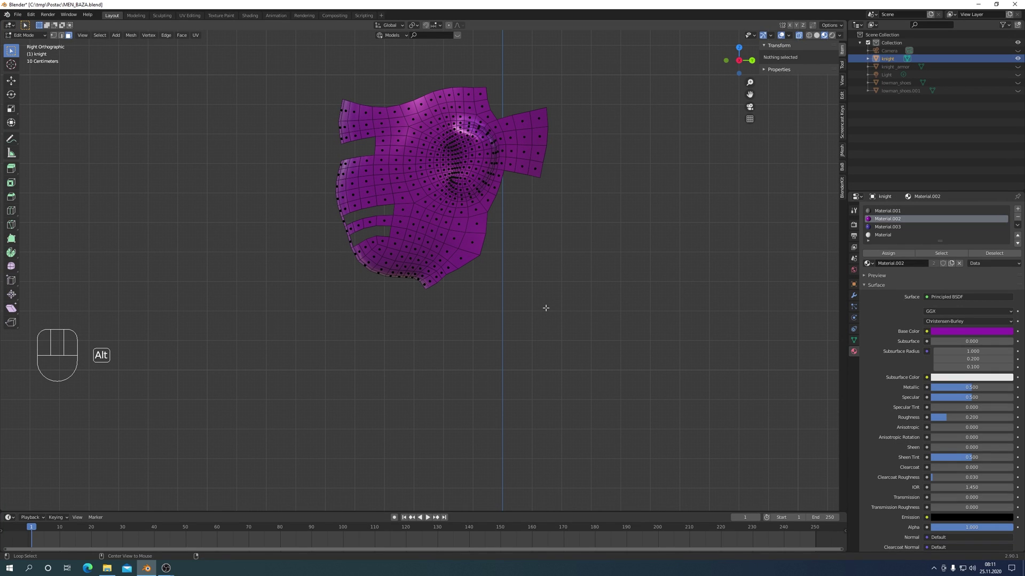
Select the connected neck band with L and hide it.
key("alt+h")
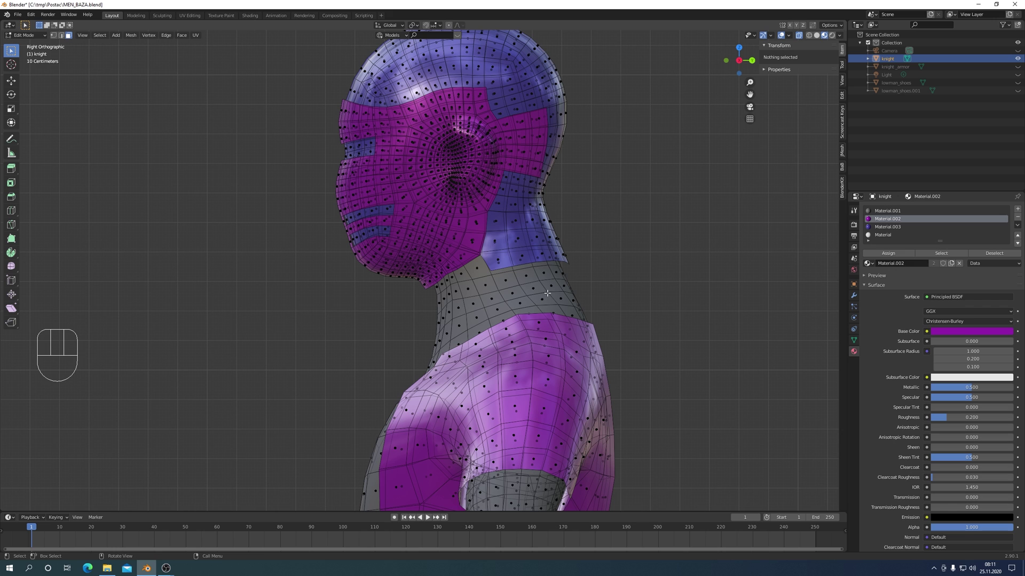
key("l")
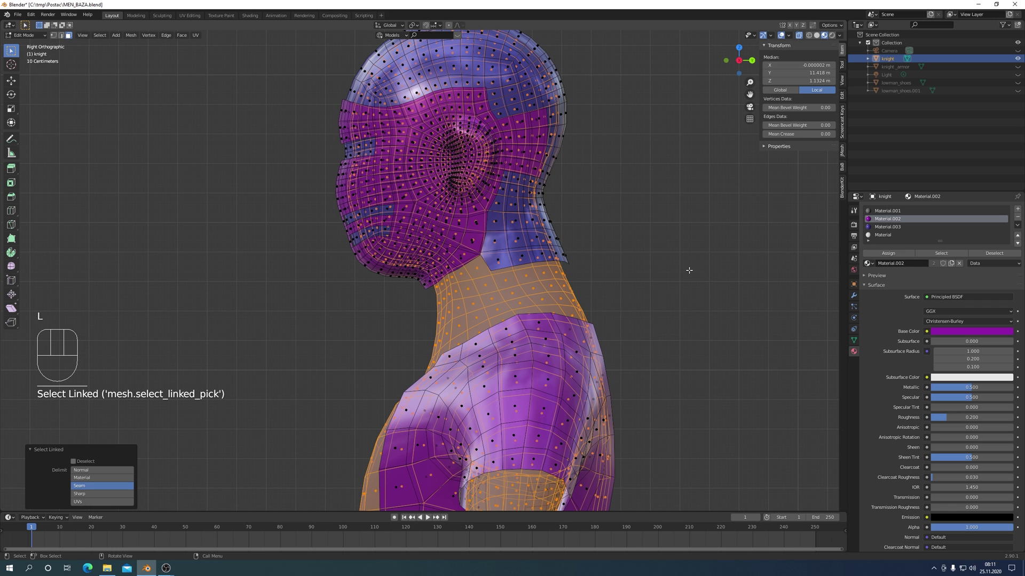
key("h")
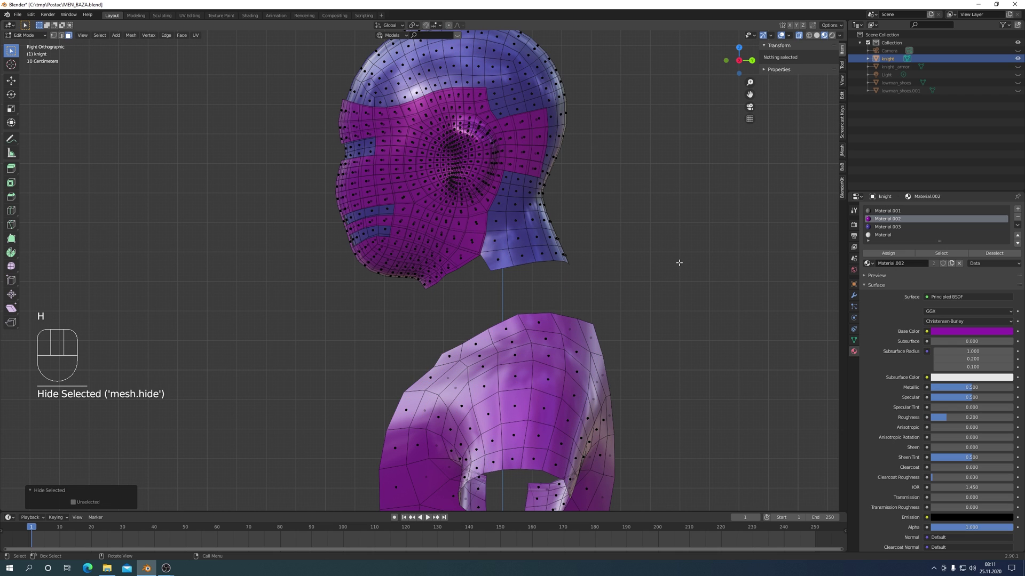
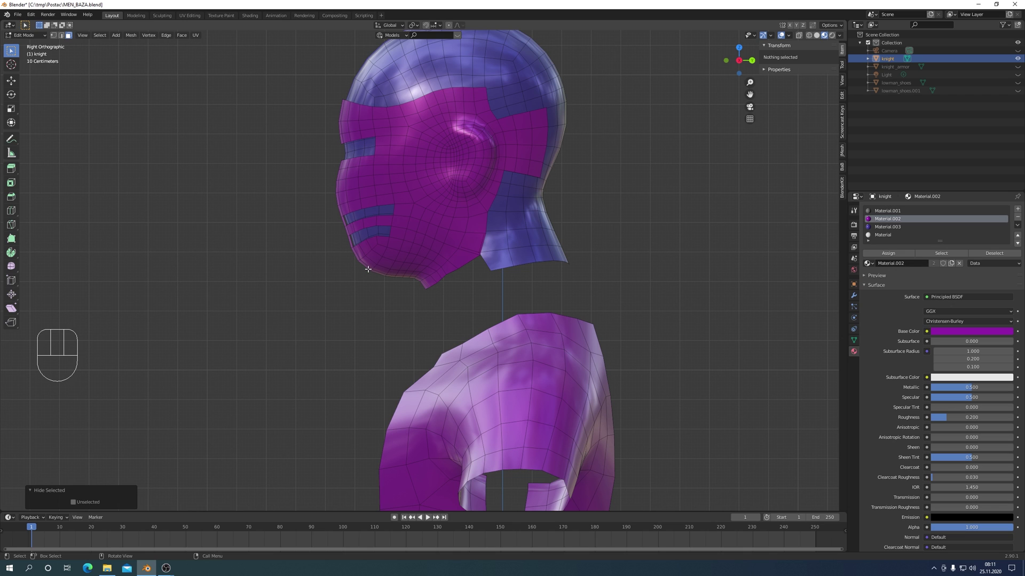
Select the connected purple faceplate, hide it, and begin a brush selection on the shell.
key("l")
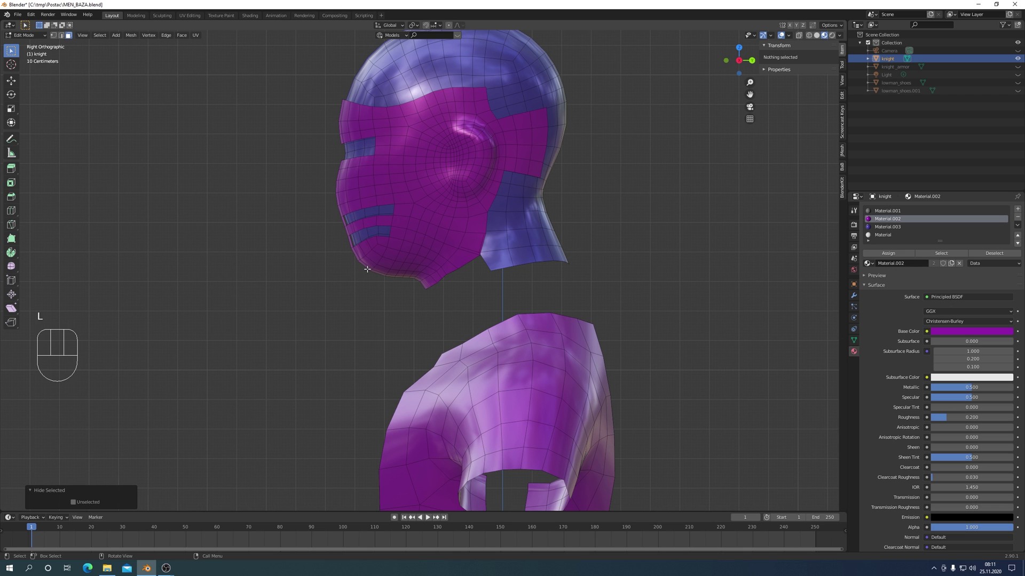
key("l")
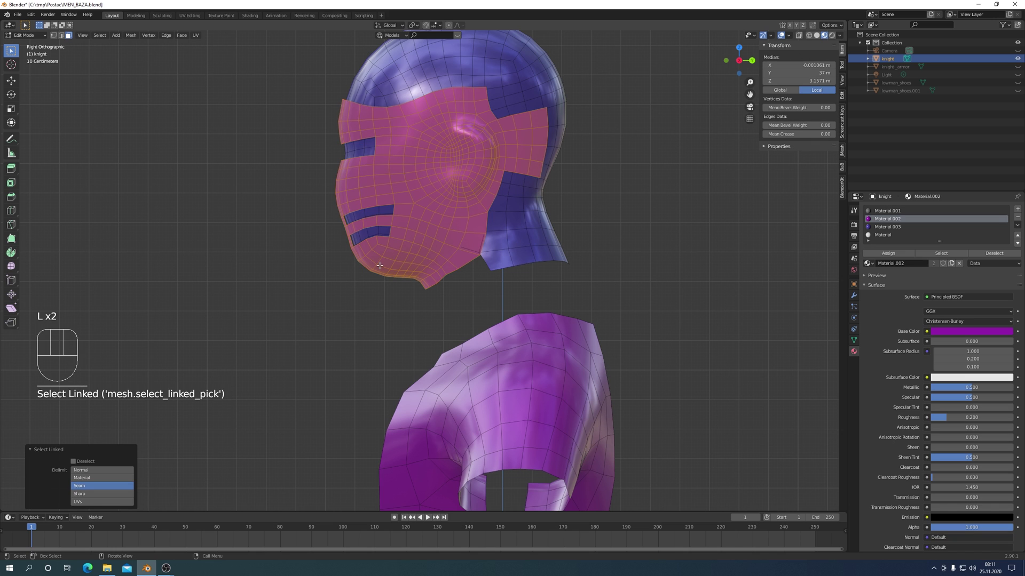
key("h")
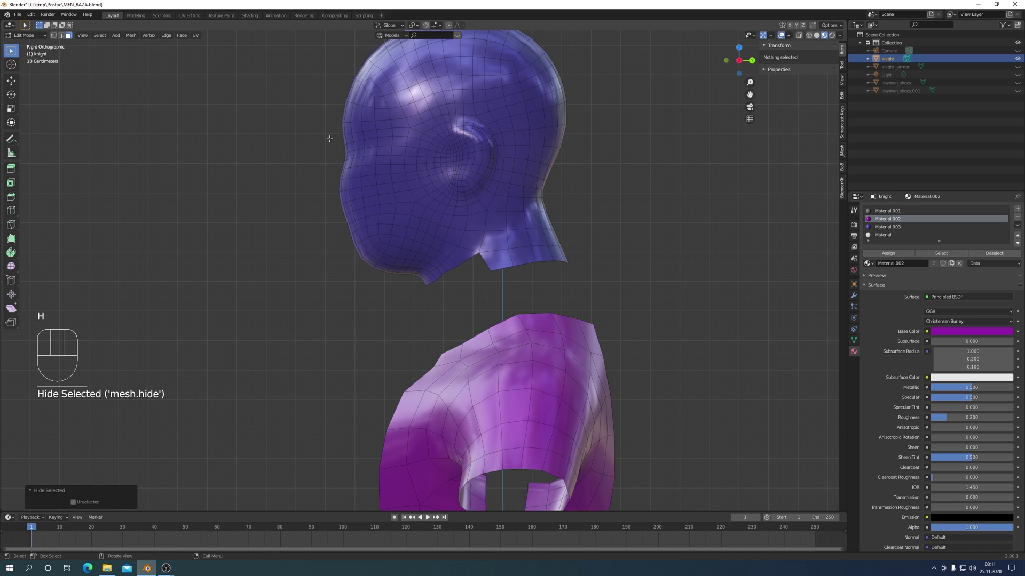
key("c")
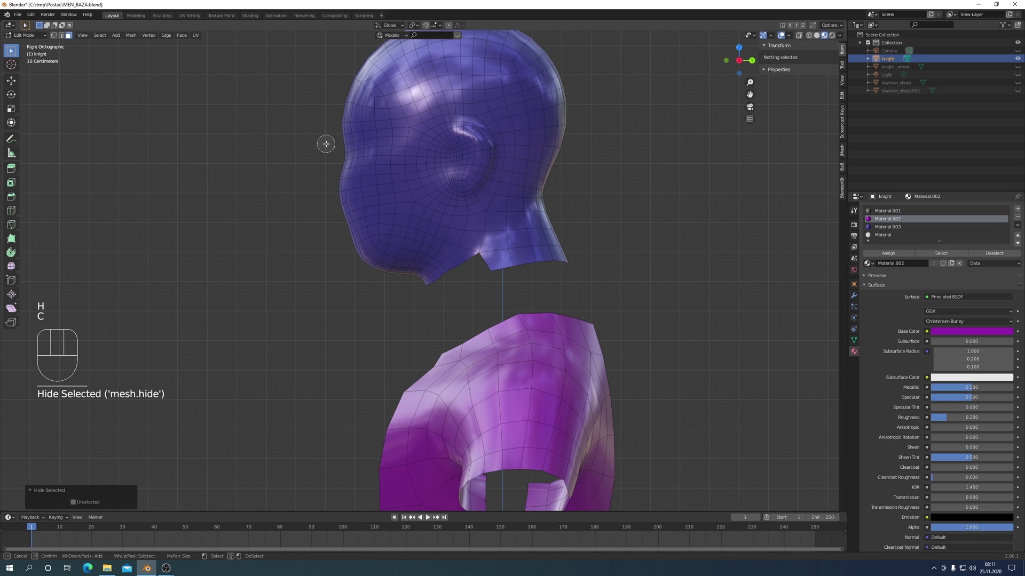
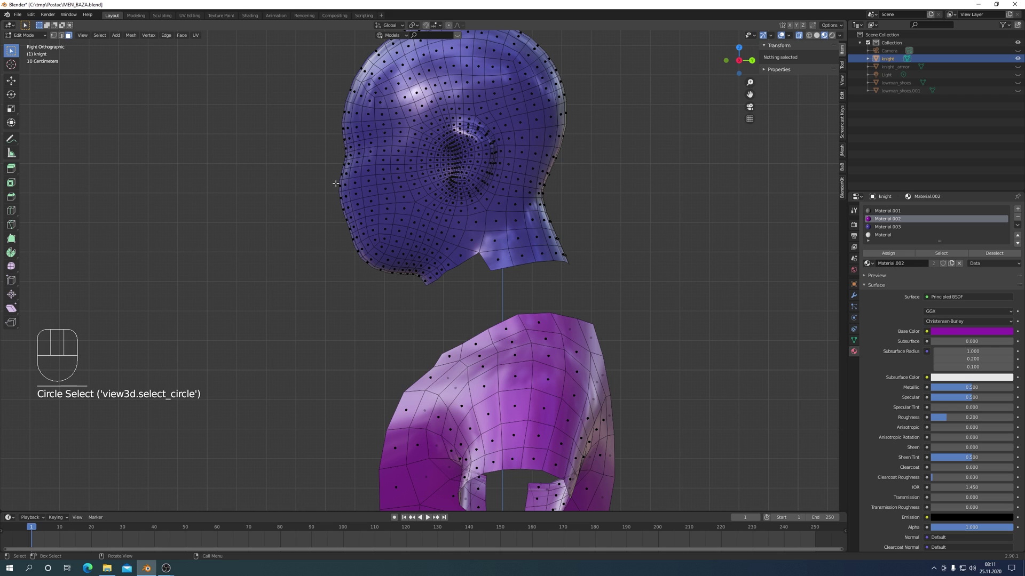
Select and remove the blue shell's face region, then reveal all hidden geometry with Alt+H.
key("c")
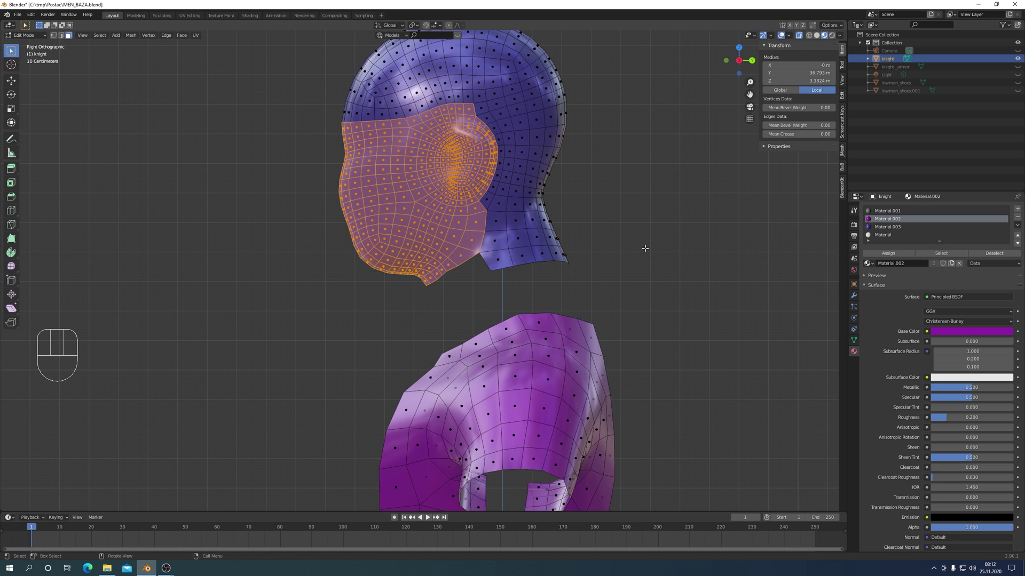
key("x")
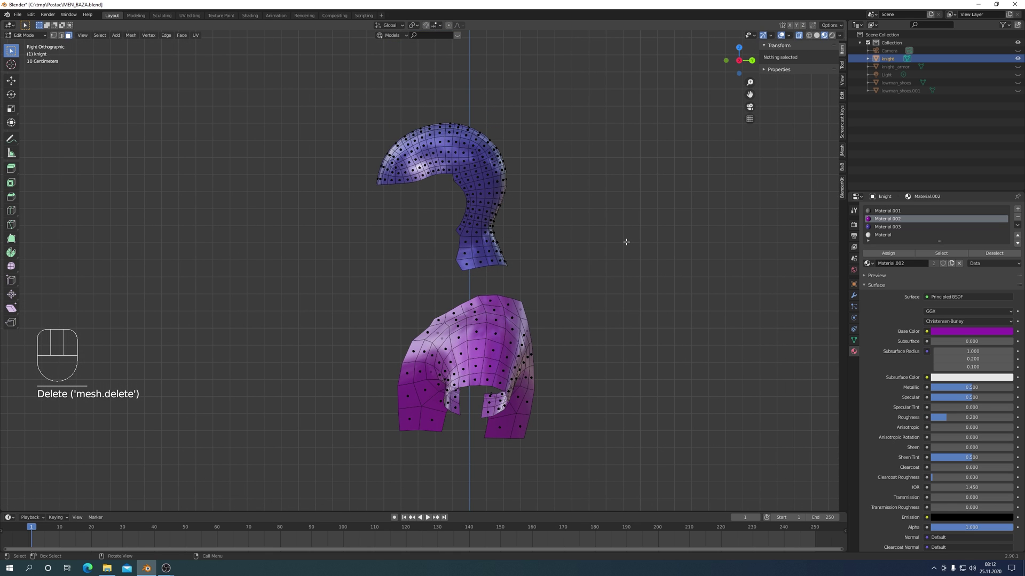
key("alt+h")
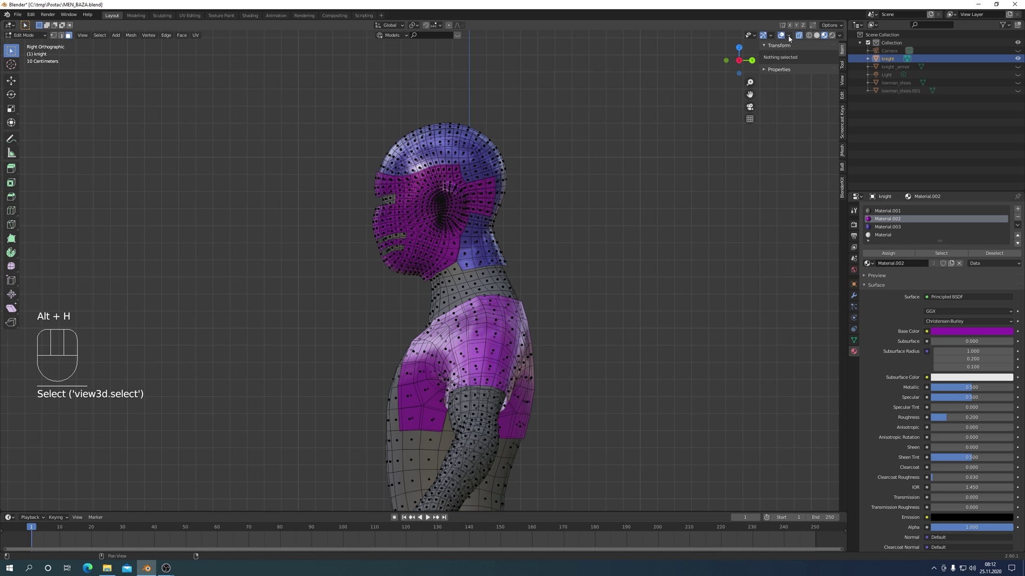
Orbit into an angled front view of the helmet and shoulder armour.
left_click_drag(791, 40, 744, 66)
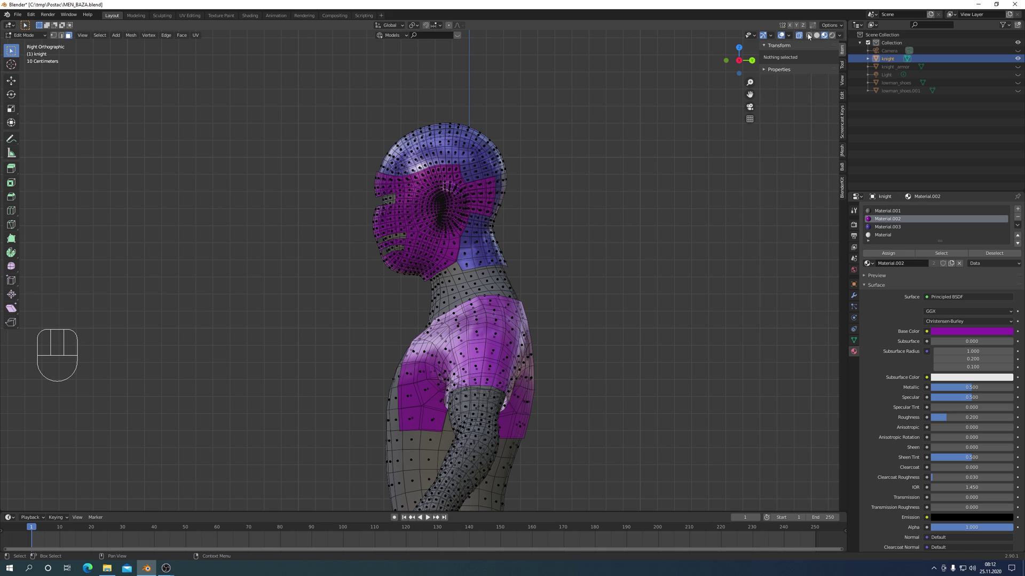
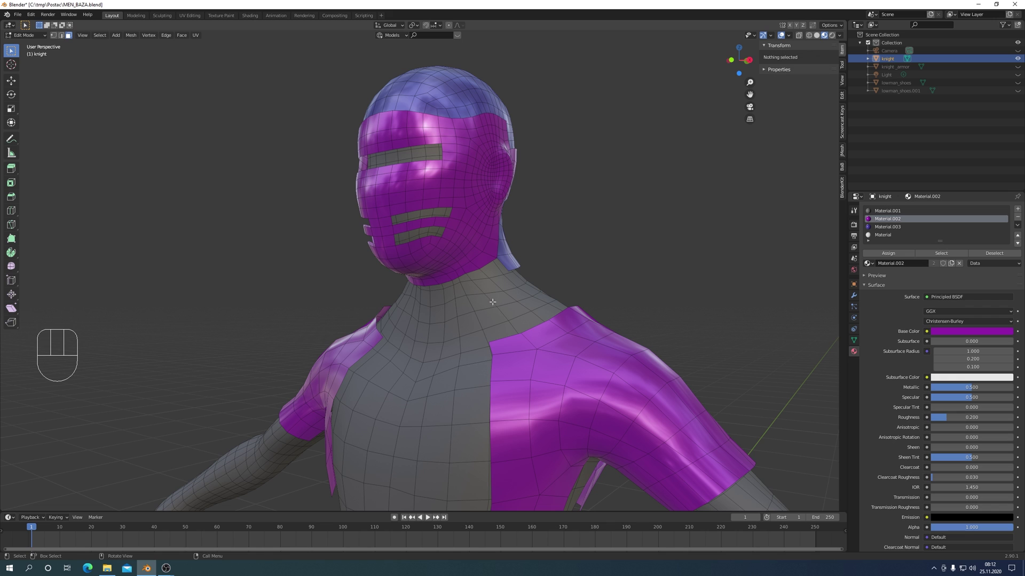
Grow the selection around the knight's neck three times and adjust it to the neck band strip.
key("ctrl+KP_Add")
key("ctrl+KP_Add")
key("ctrl+KP_Add")
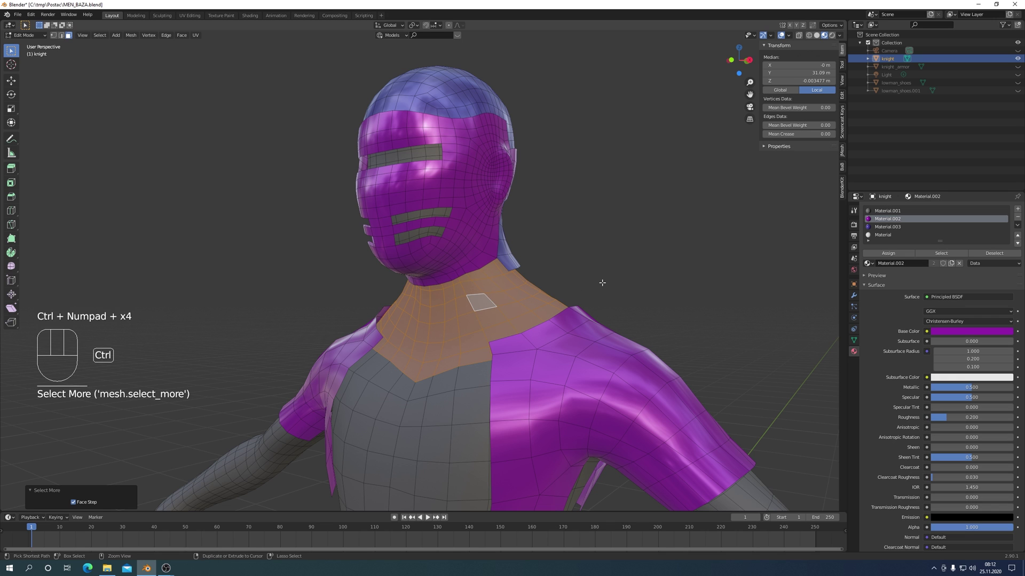
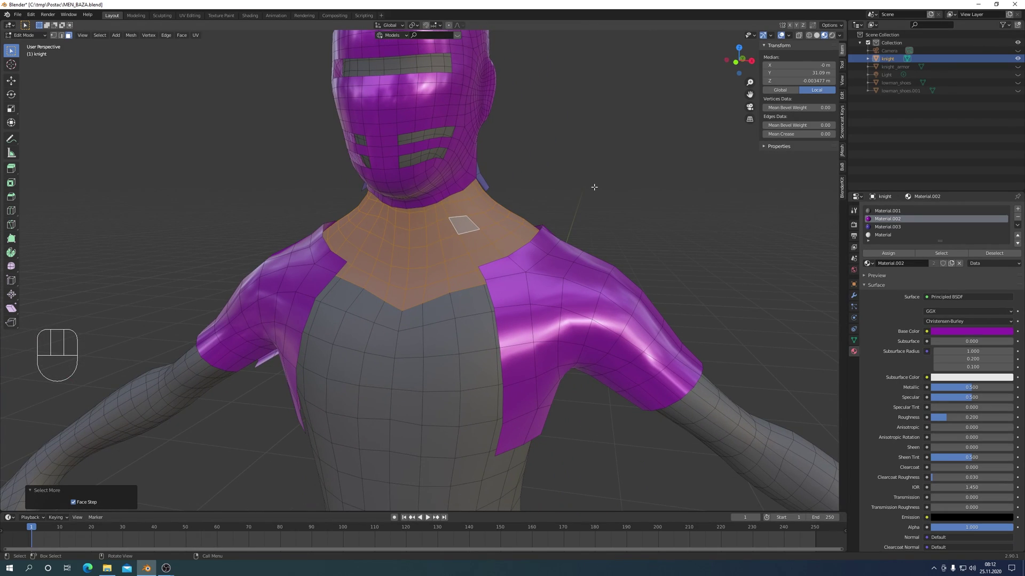
key("shift+d")
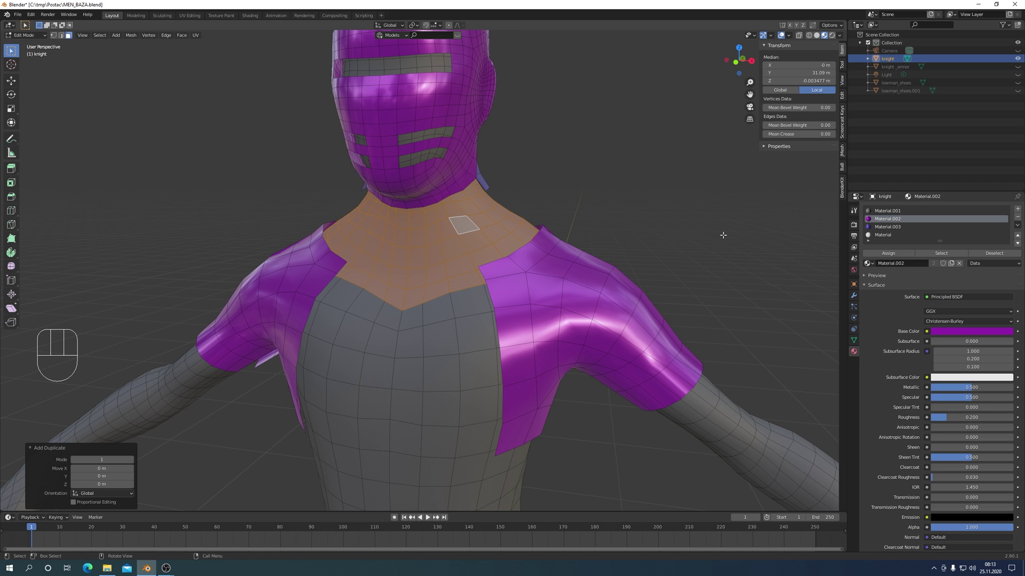
key("i")
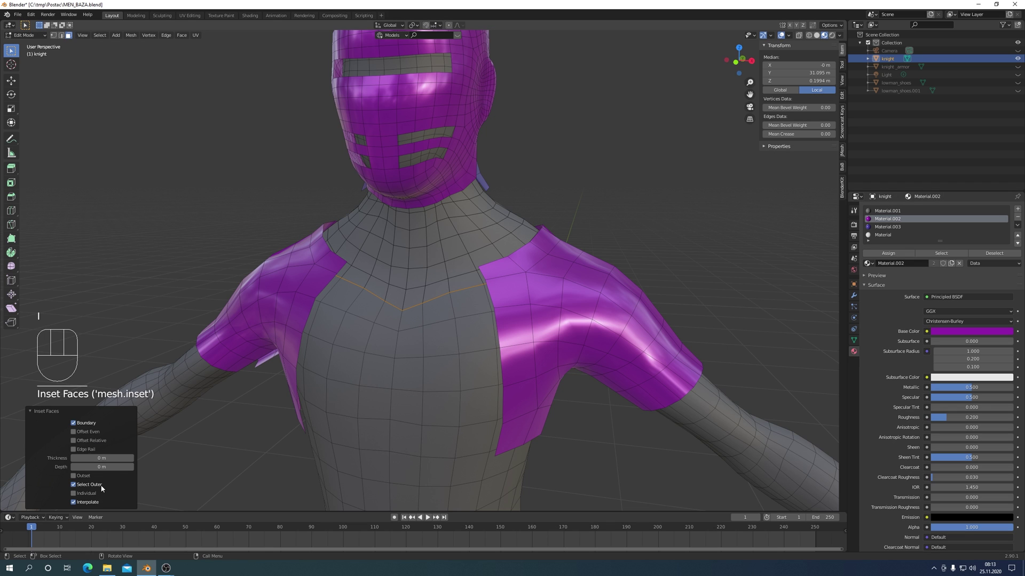
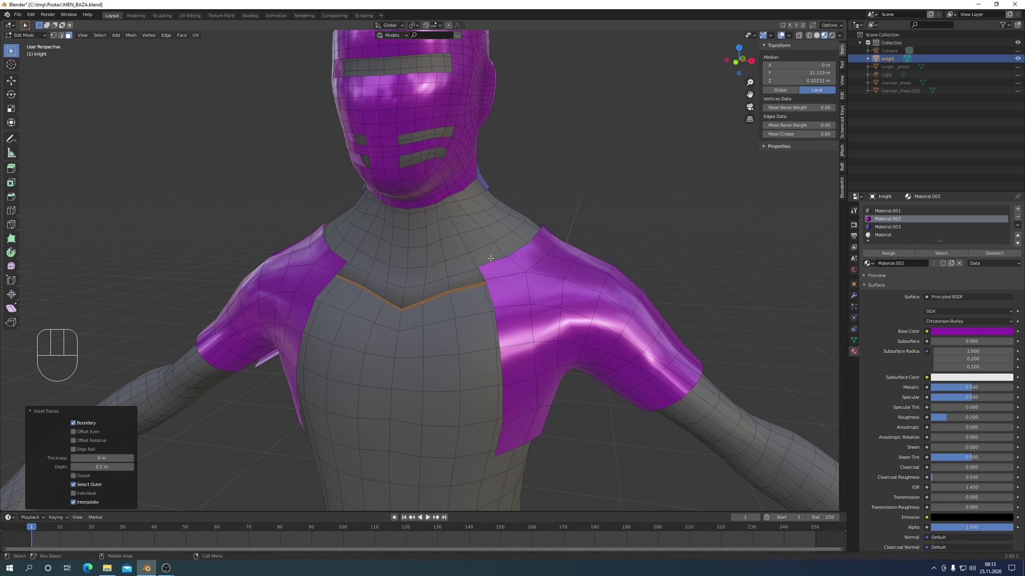
Delete the selected neck faces, then assign the plain default Material to the remaining neck band.
key("x")
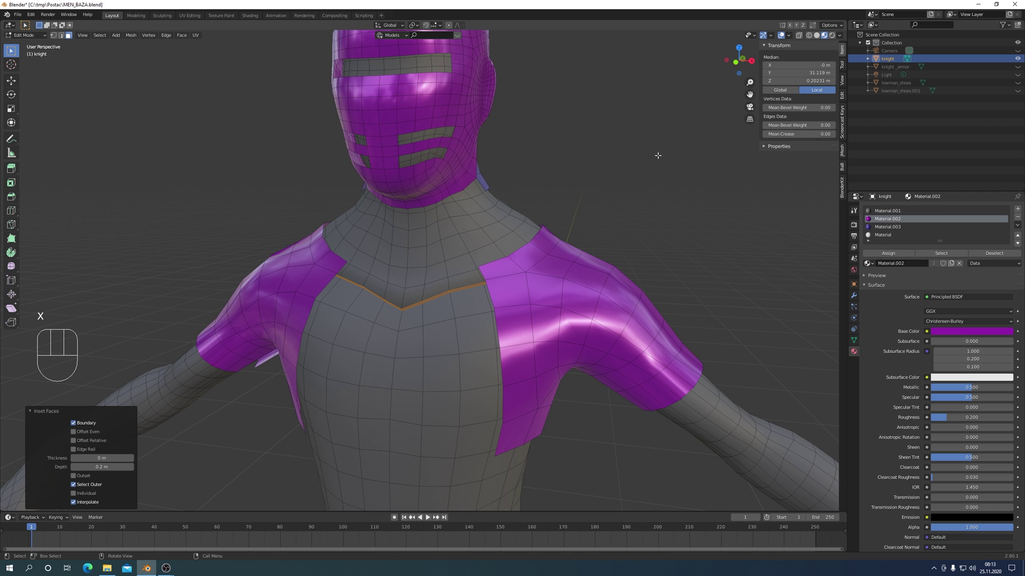
key("x")
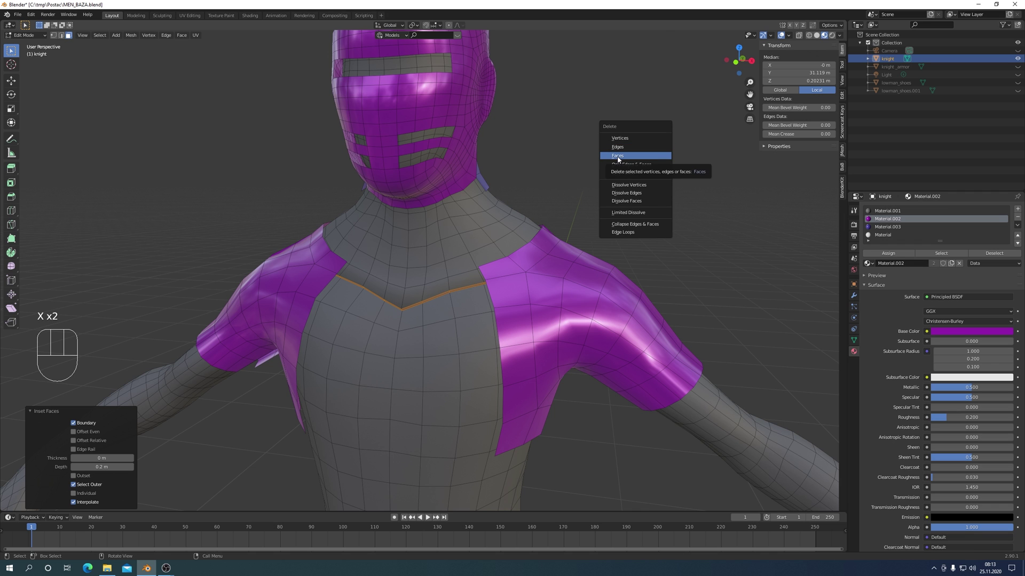
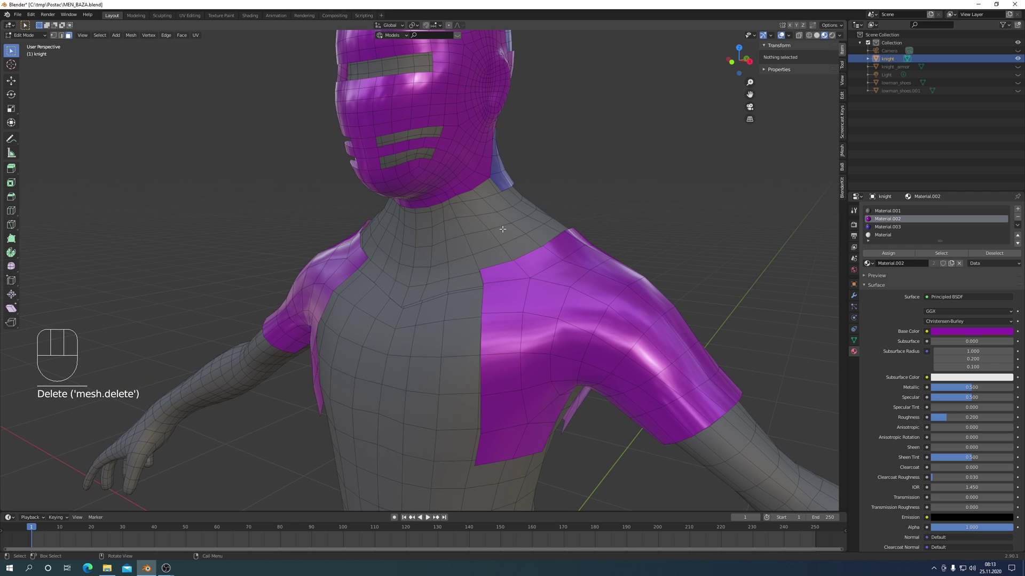
key("l")
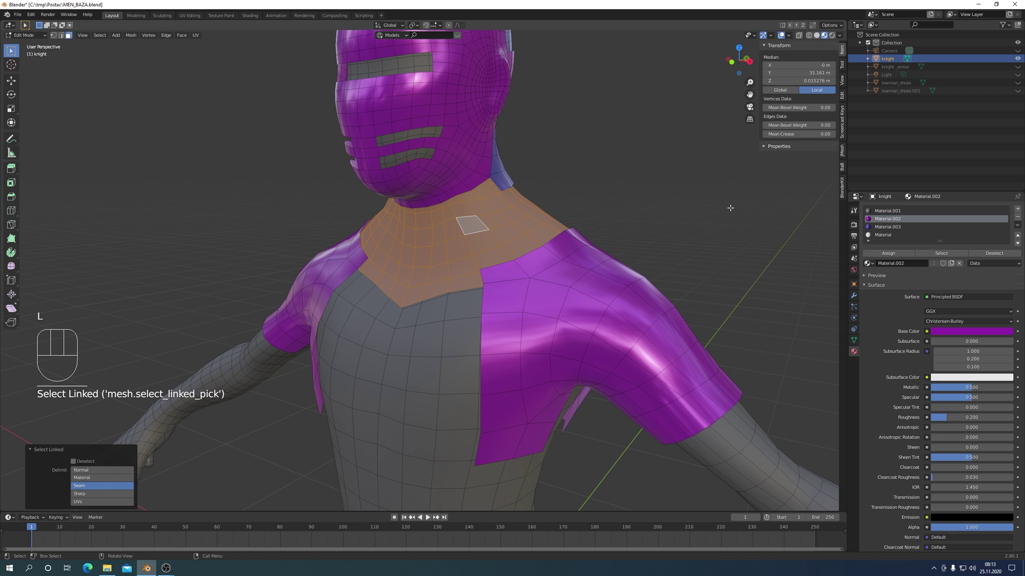
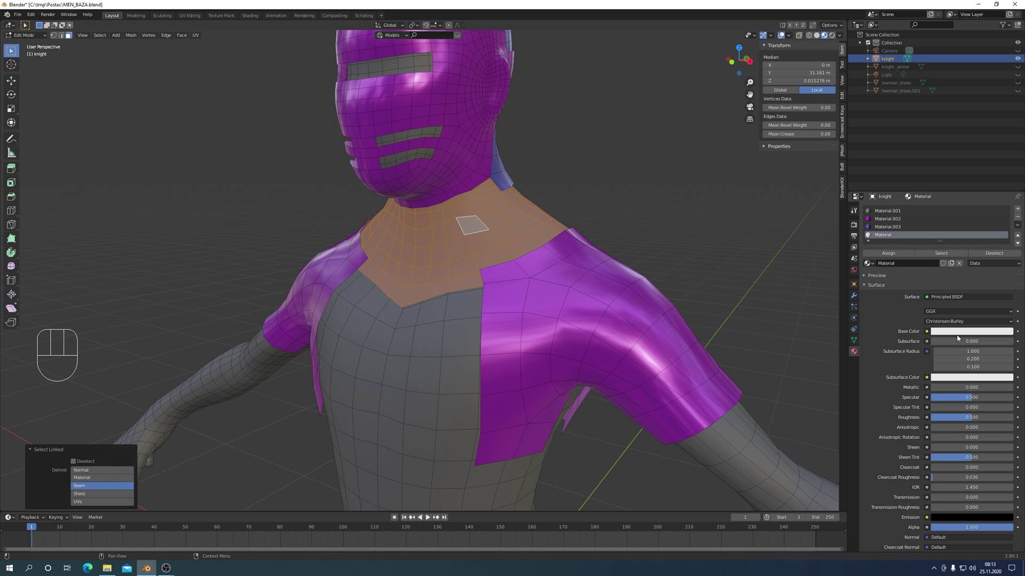
left_click(962, 333)
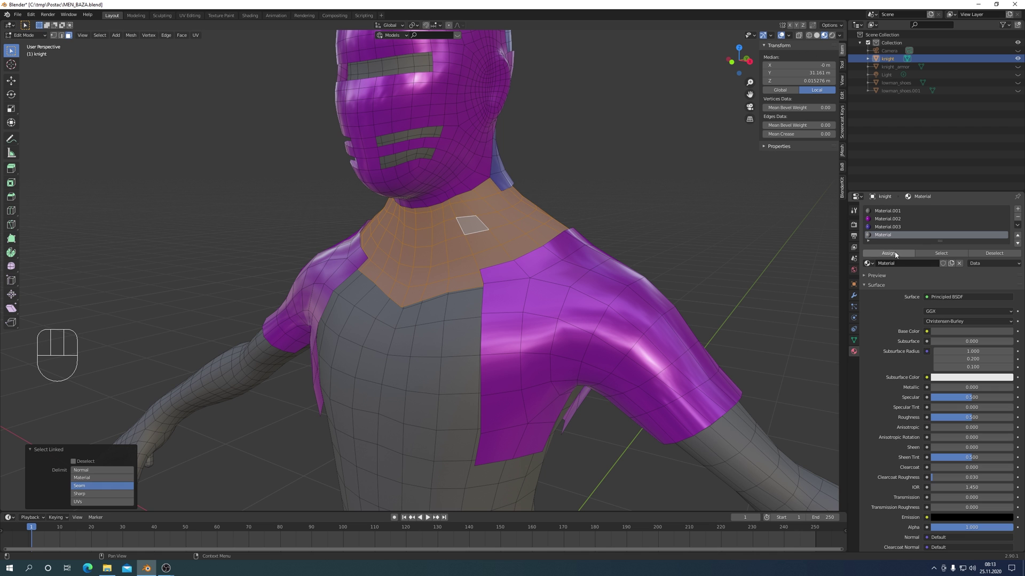
left_click(899, 256)
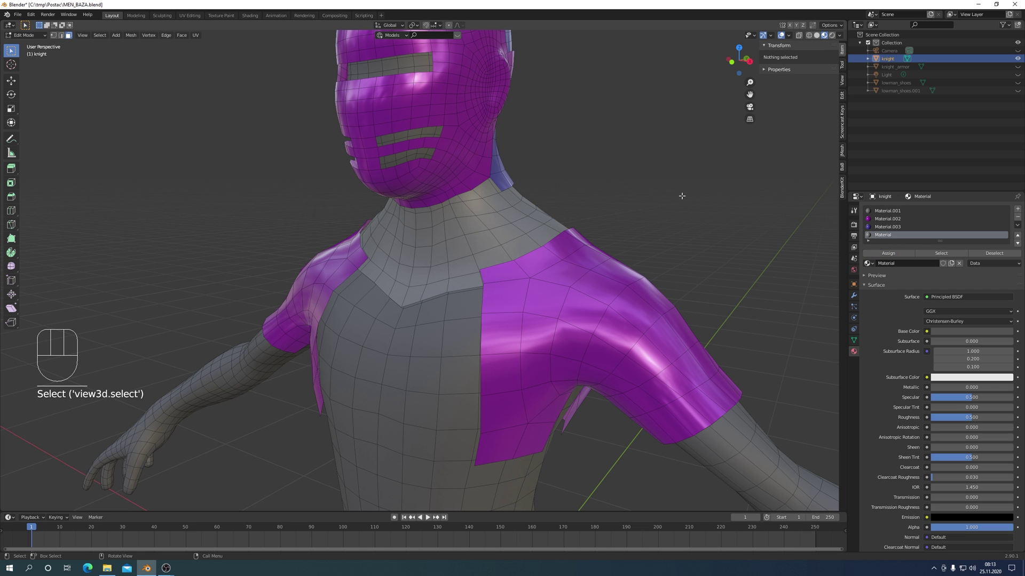
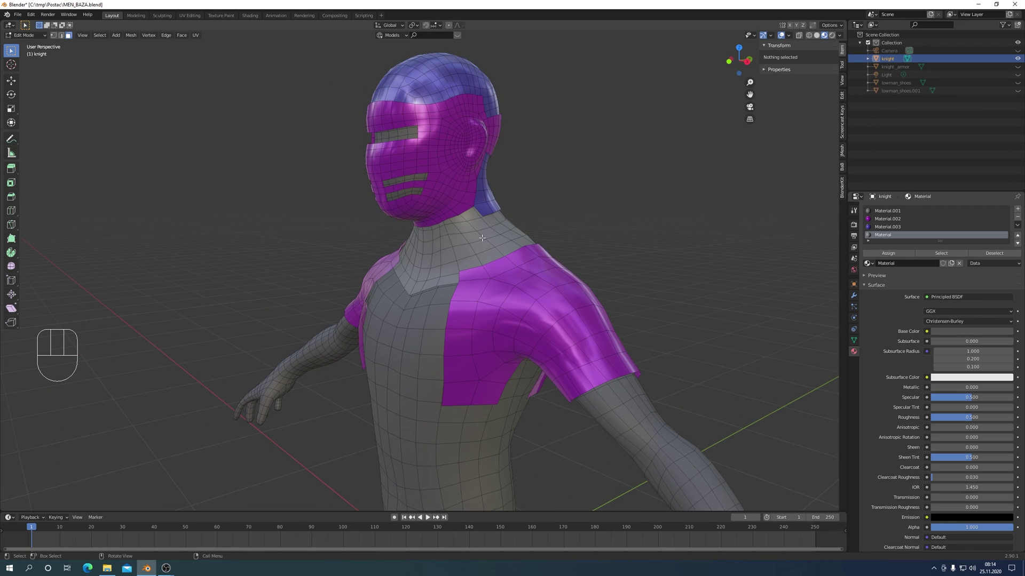
Lower the base colour Value of the body material until the neck band and body are dark grey.
key("l")
left_click(895, 256)
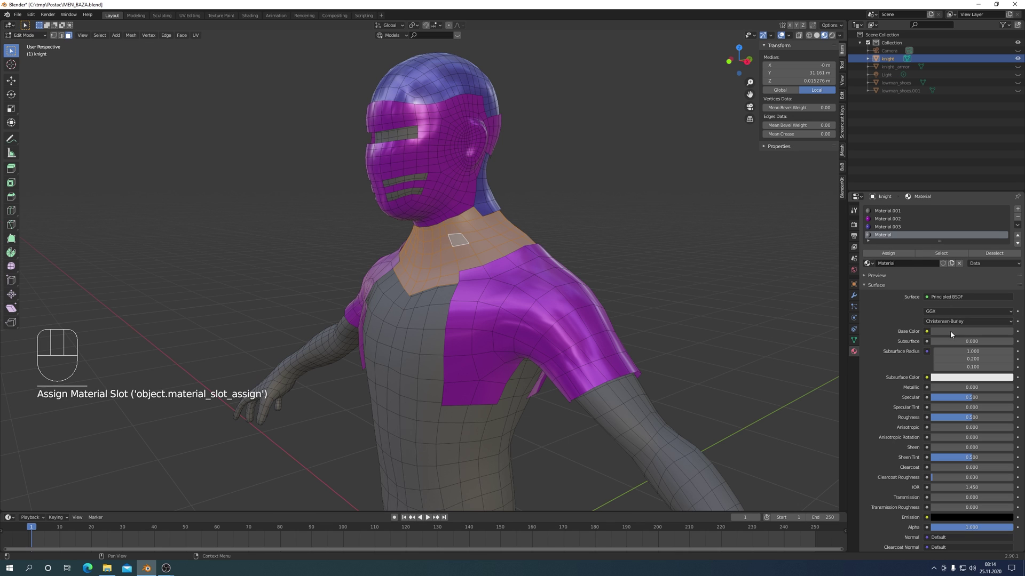
left_click(952, 335)
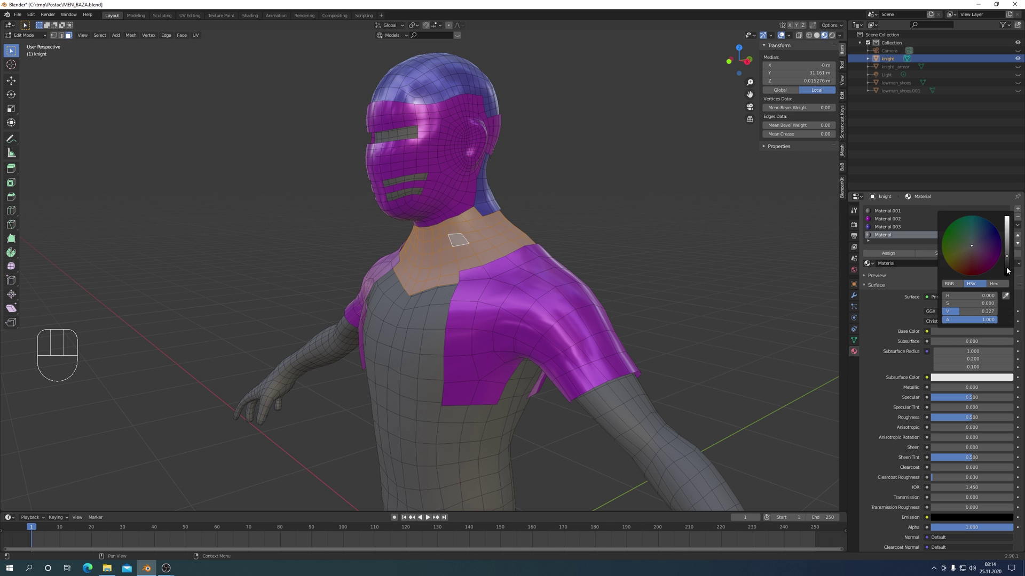
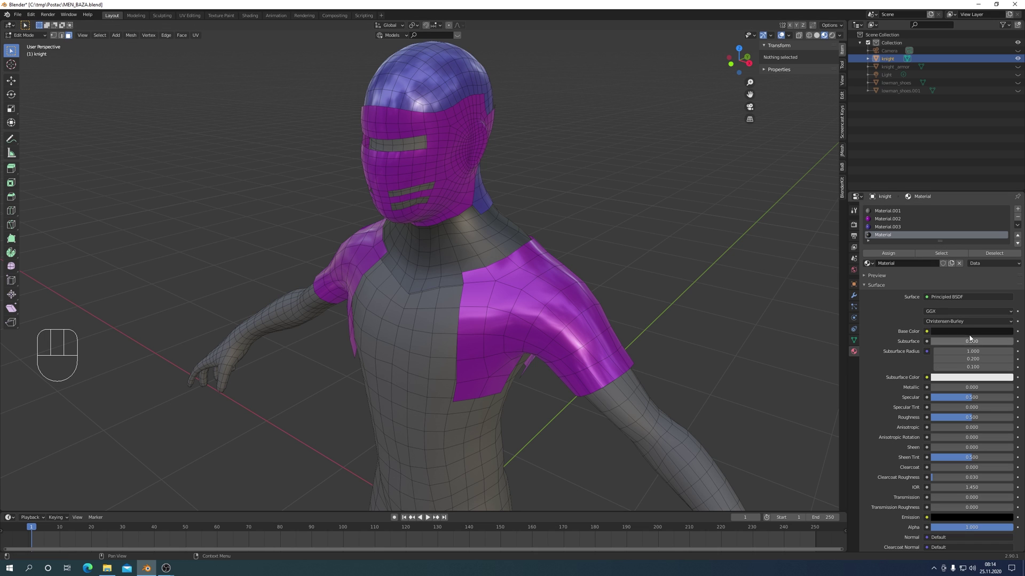
left_click(963, 335)
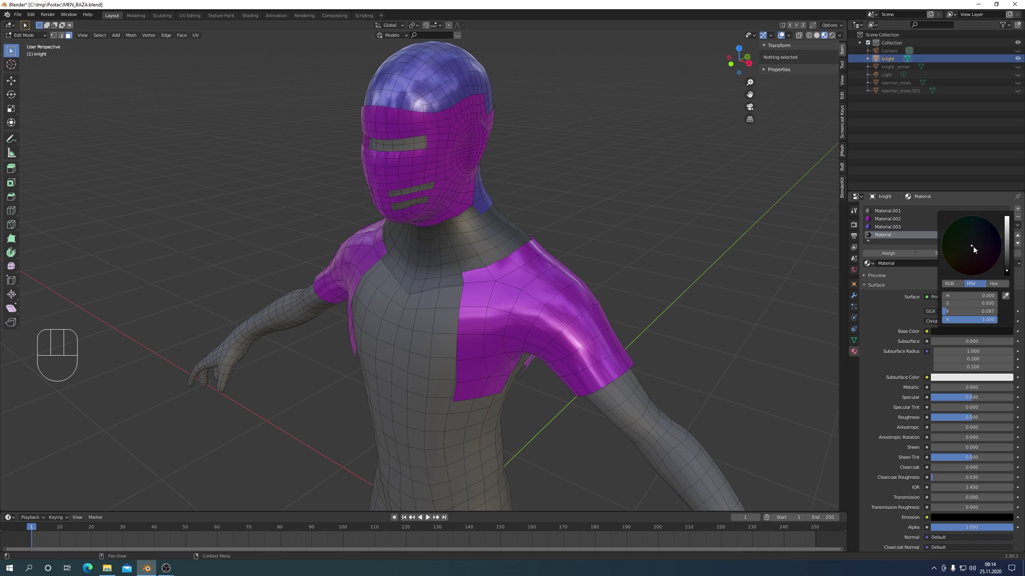
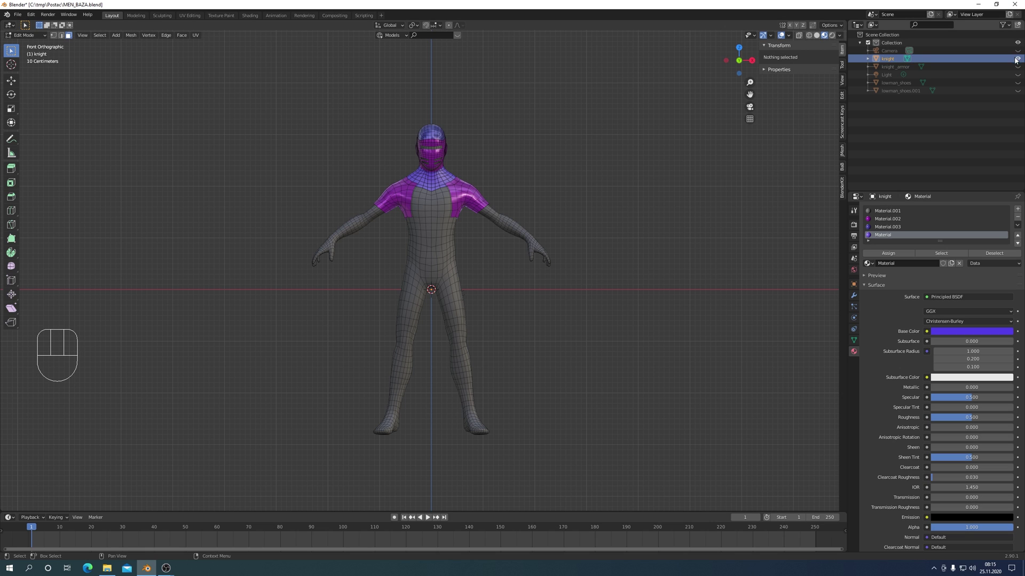
Unhide knight_armor in the Outliner, select it, and switch Edit Mode from the base body to the armour.
left_click(1021, 60)
left_click(1020, 69)
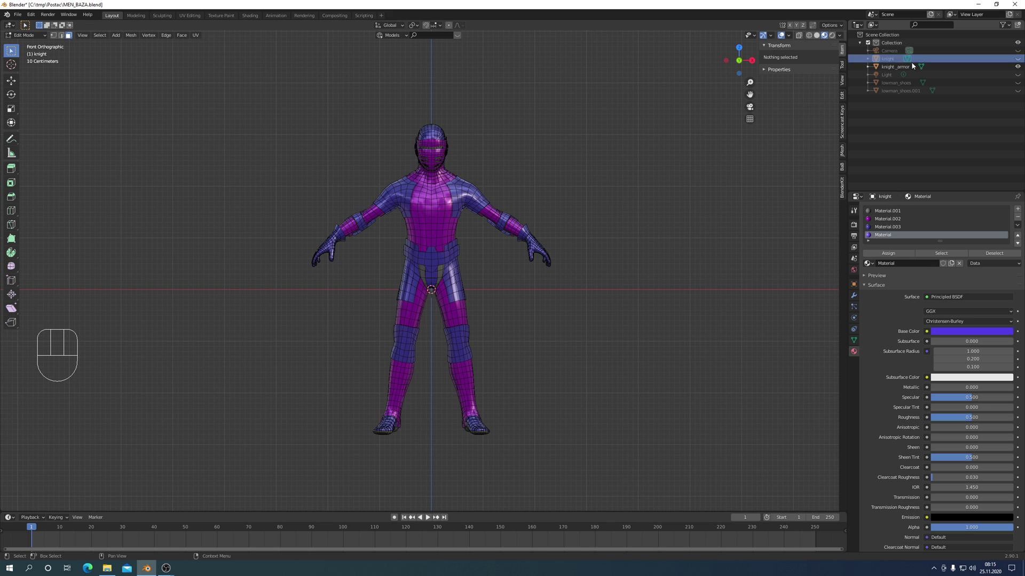
left_click(893, 70)
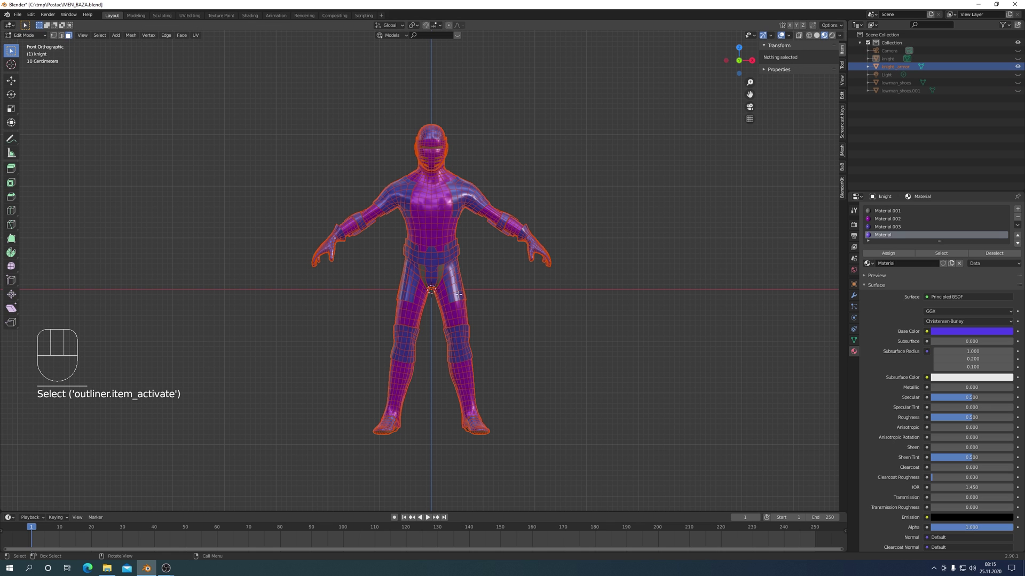
key("Tab")
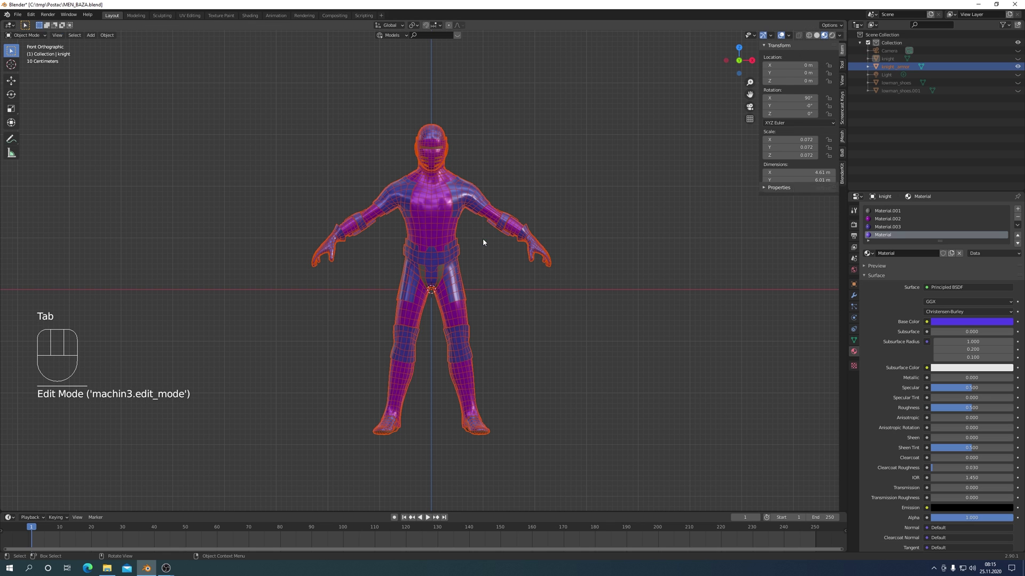
key("Tab")
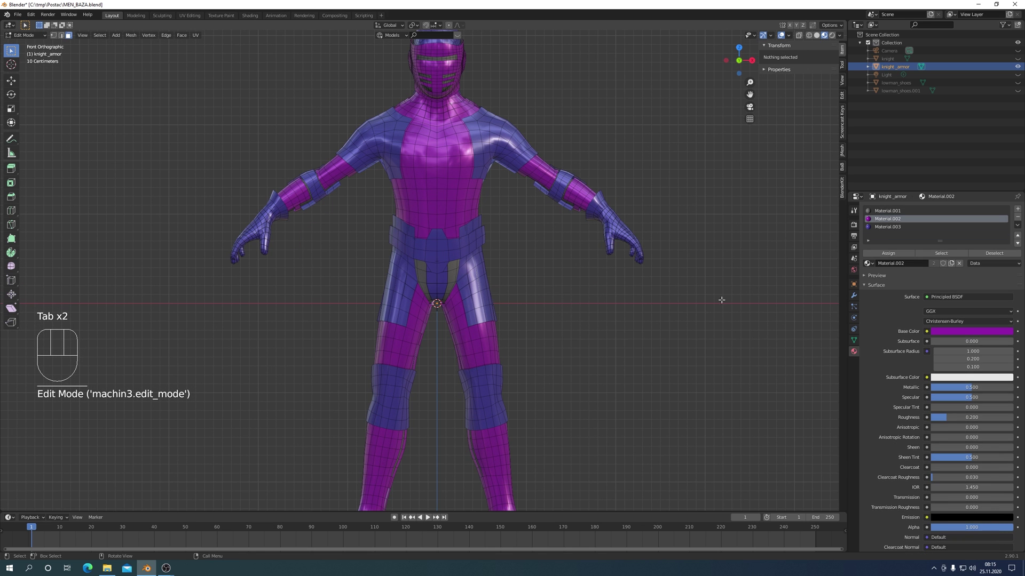
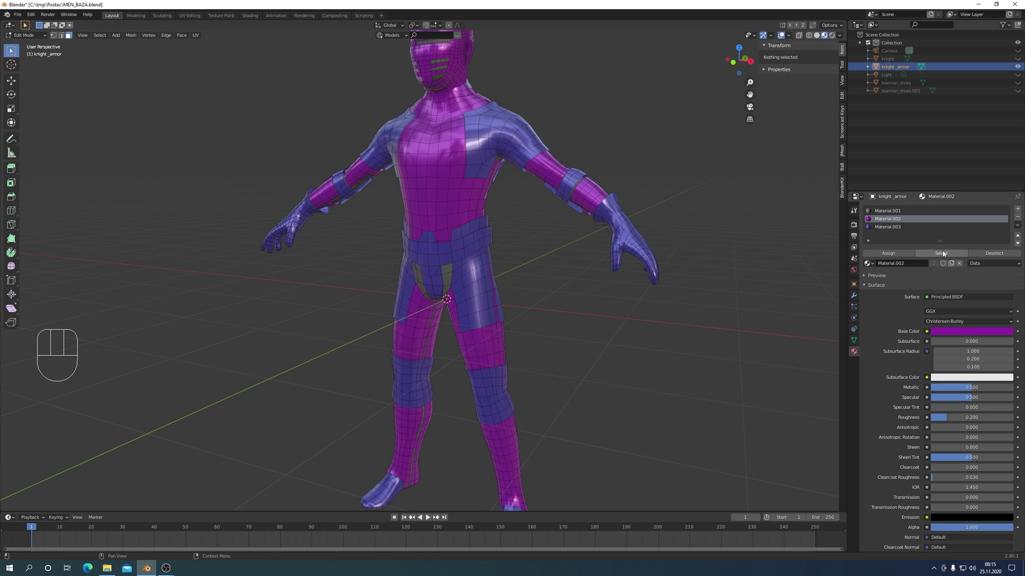
Select the Material.002 and Material.003 faces and inset them to give each plate a thin border.
left_click(943, 256)
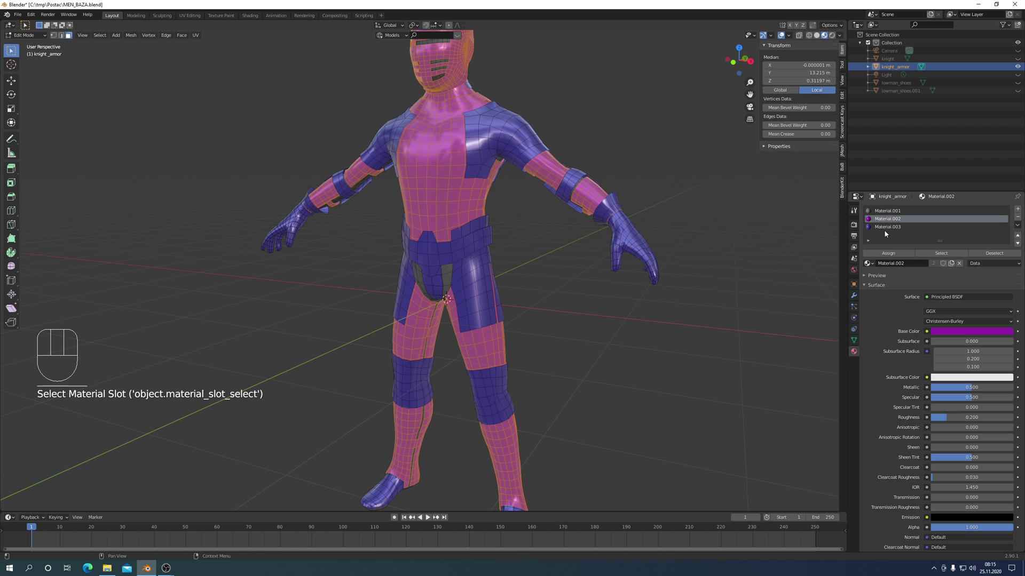
left_click(890, 228)
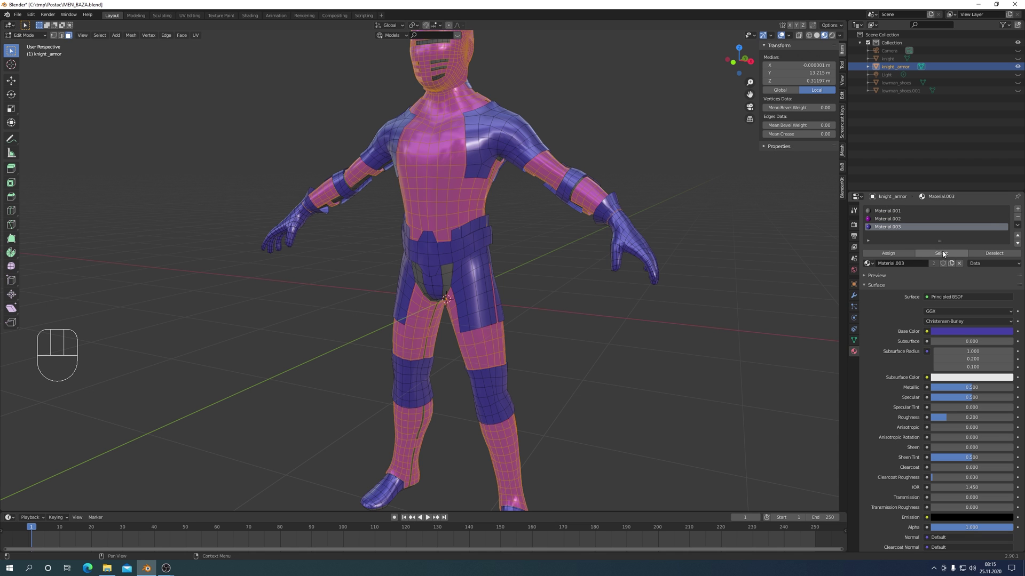
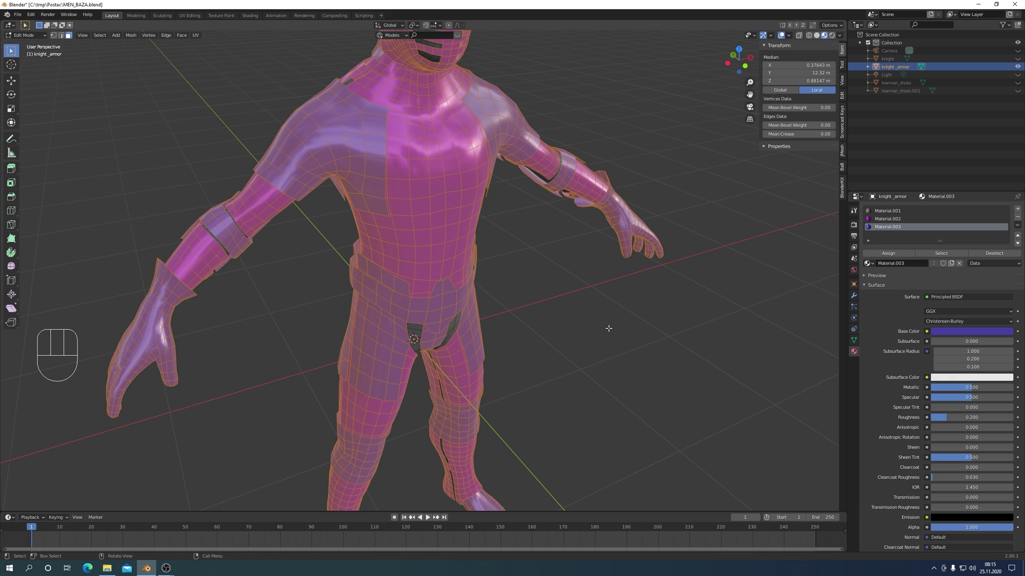
key("i")
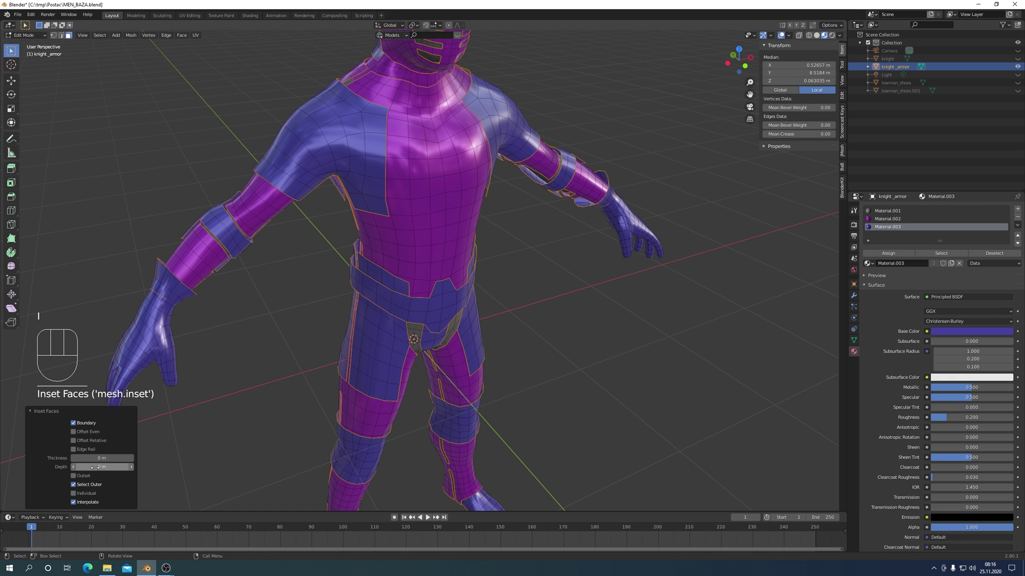
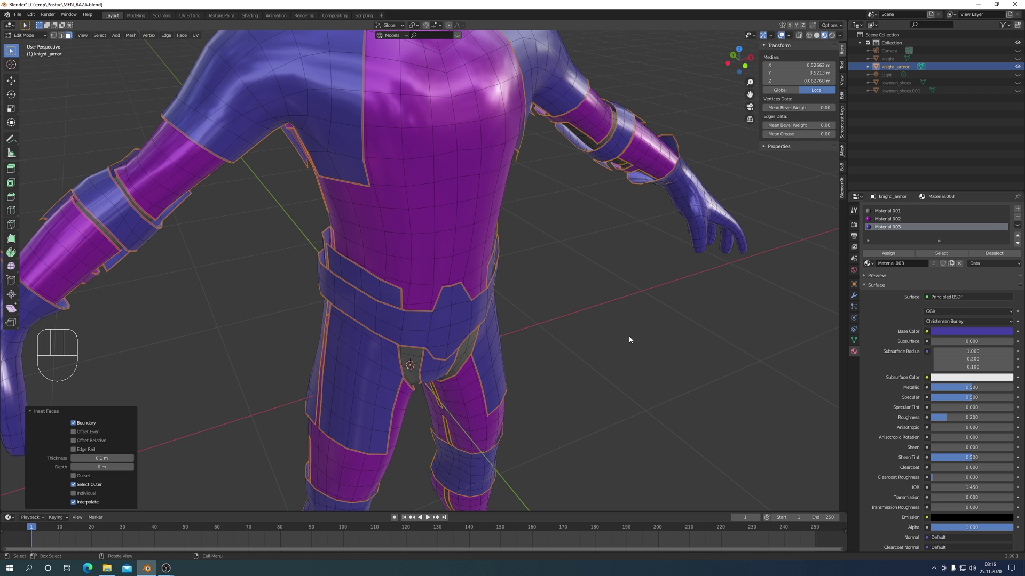
left_click_drag(632, 336, 632, 327)
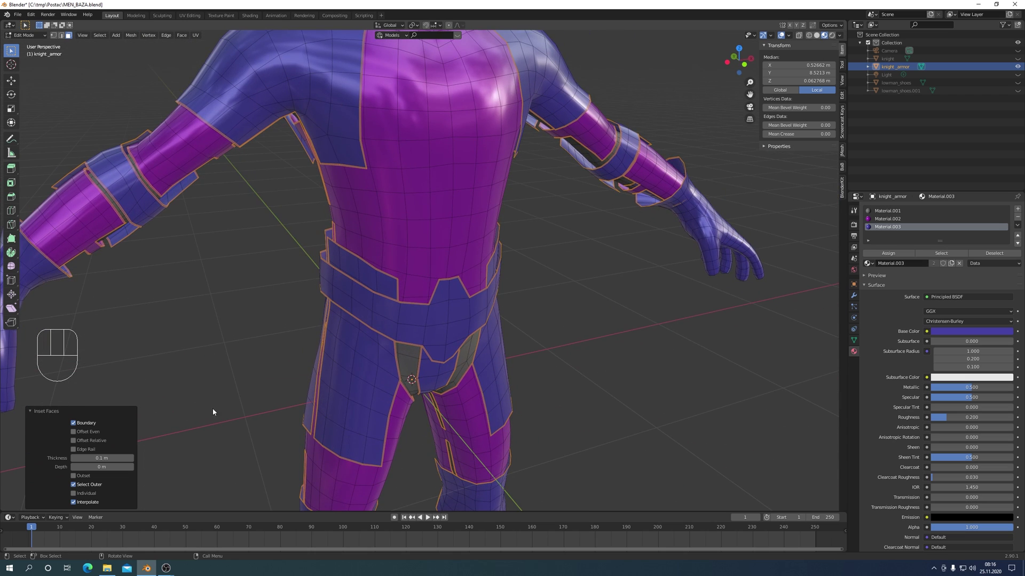
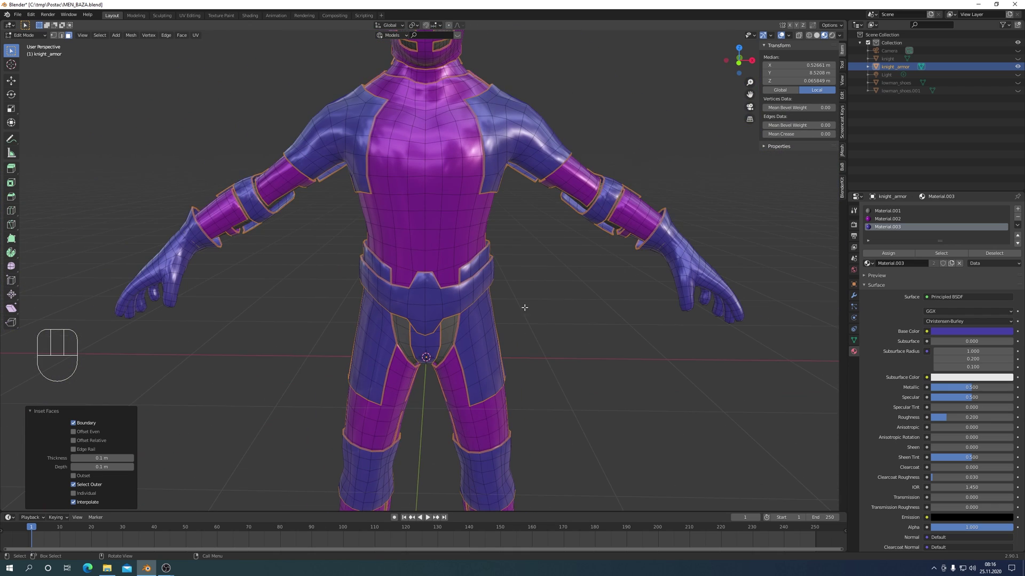
key("KP_1")
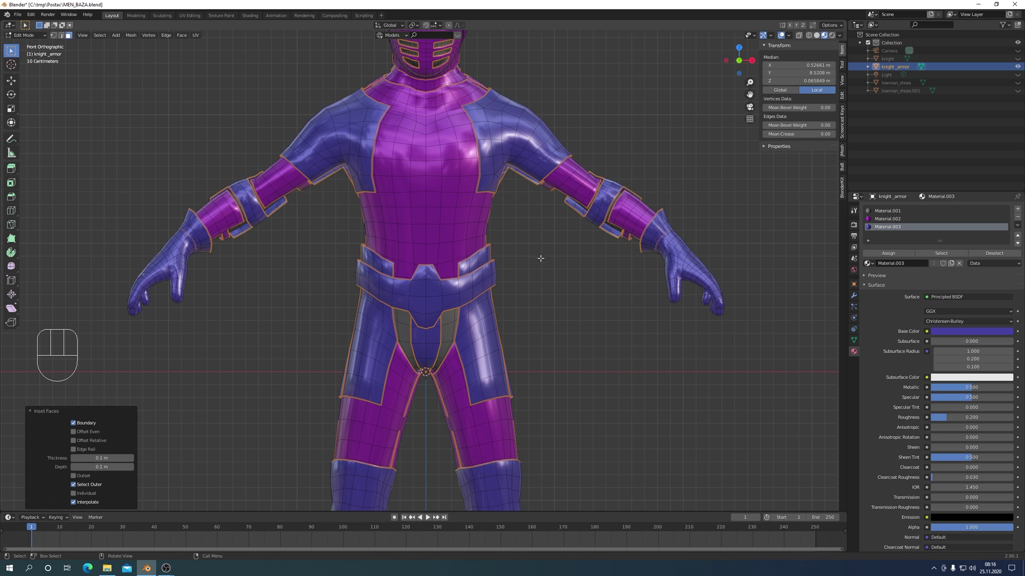
Return to Object Mode and add a Subdivision Surface modifier to the armour.
key("Tab")
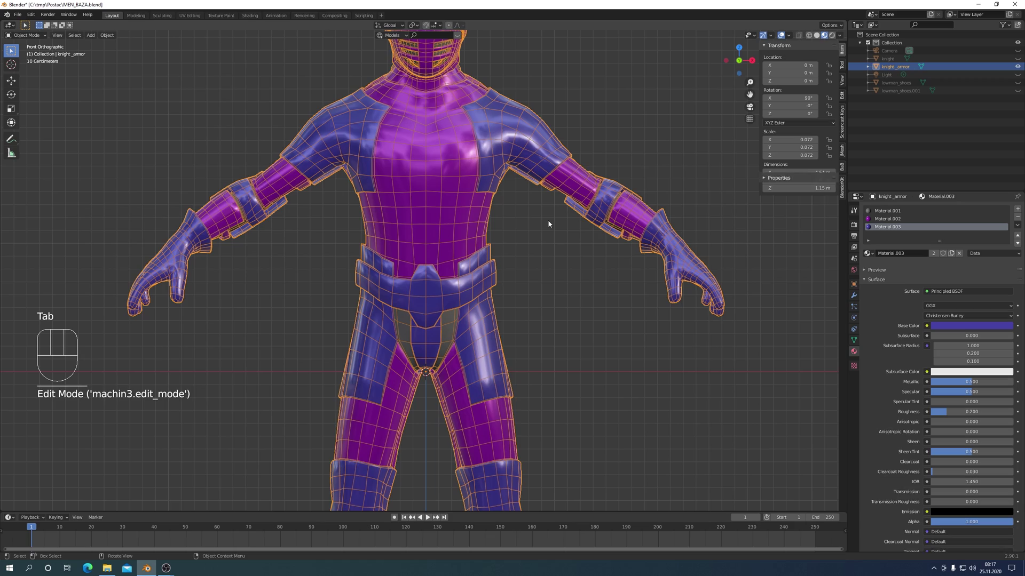
left_click_drag(534, 256, 530, 267)
left_click_drag(546, 277, 573, 284)
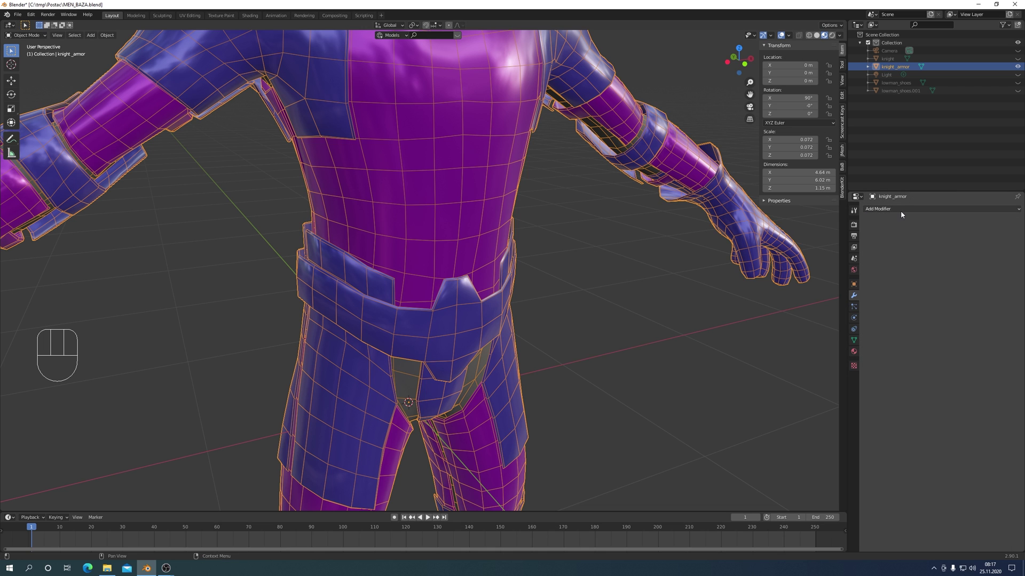
left_click_drag(902, 212, 869, 345)
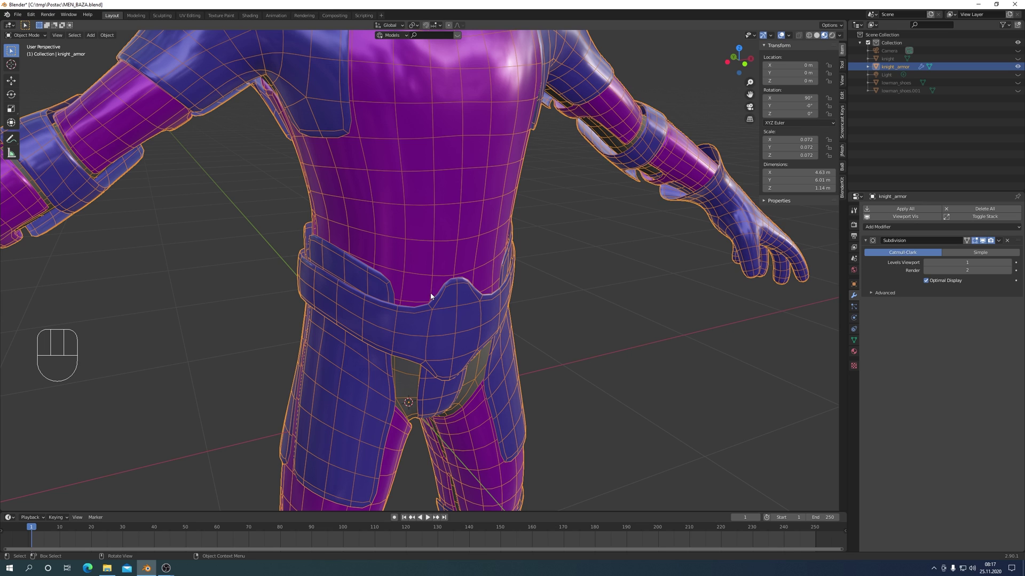
Set the viewport subdivision level to 2, hide the wireframe, and frame the whole figure from the front.
left_click_drag(598, 312, 572, 303)
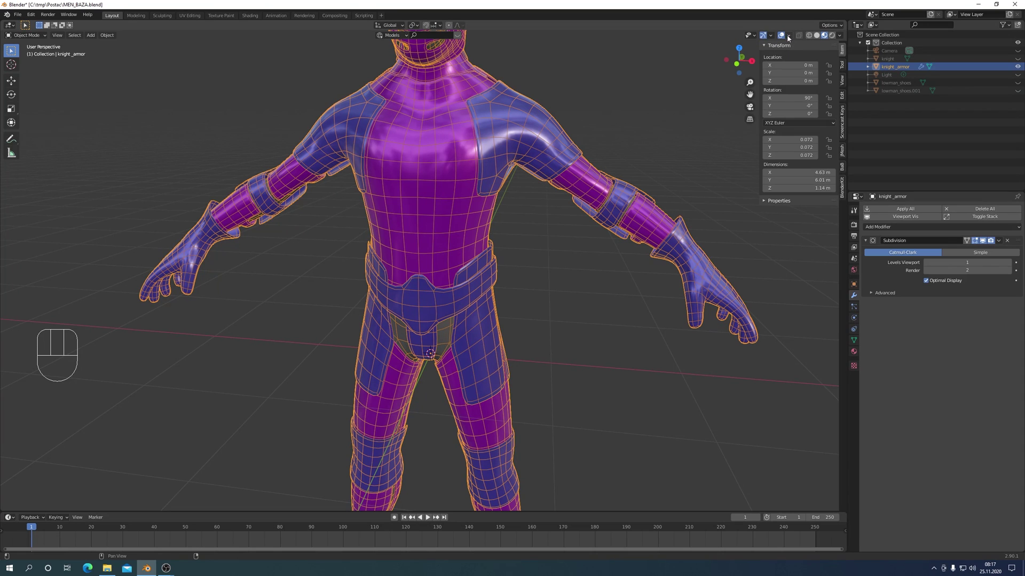
left_click_drag(791, 39, 661, 252)
left_click_drag(572, 288, 607, 294)
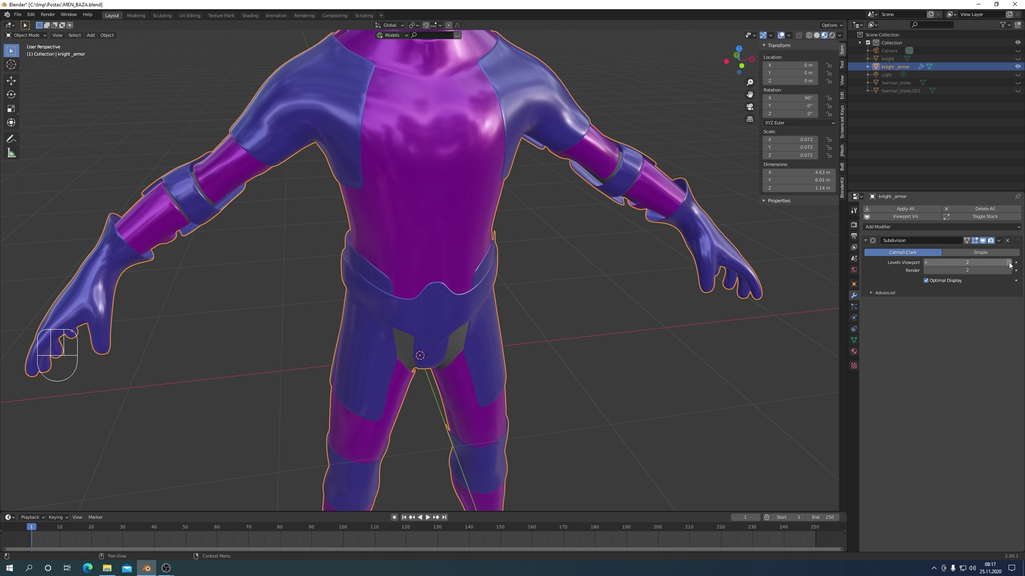
left_click_drag(594, 360, 574, 337)
key("KP_1")
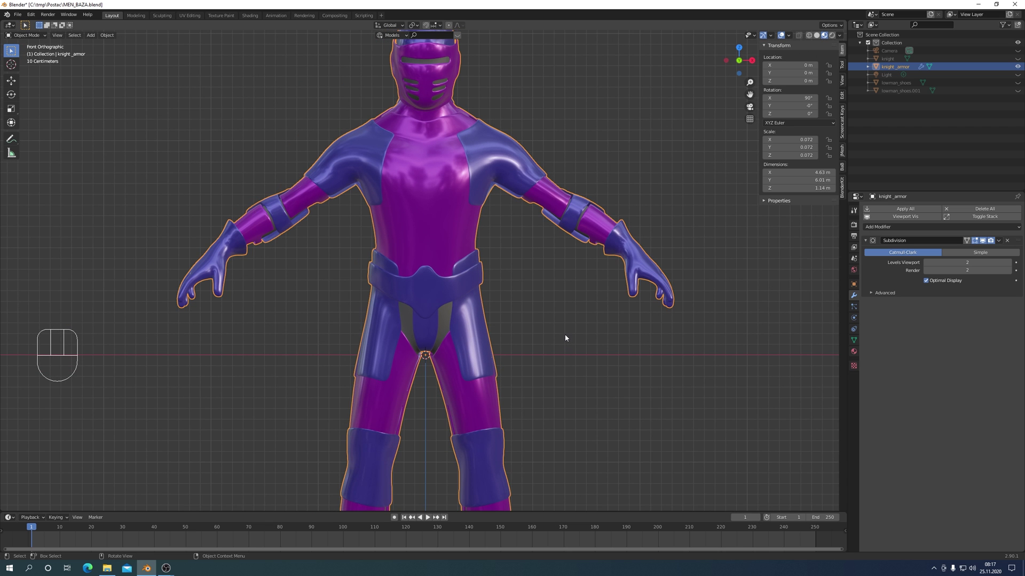
key("shift+c")
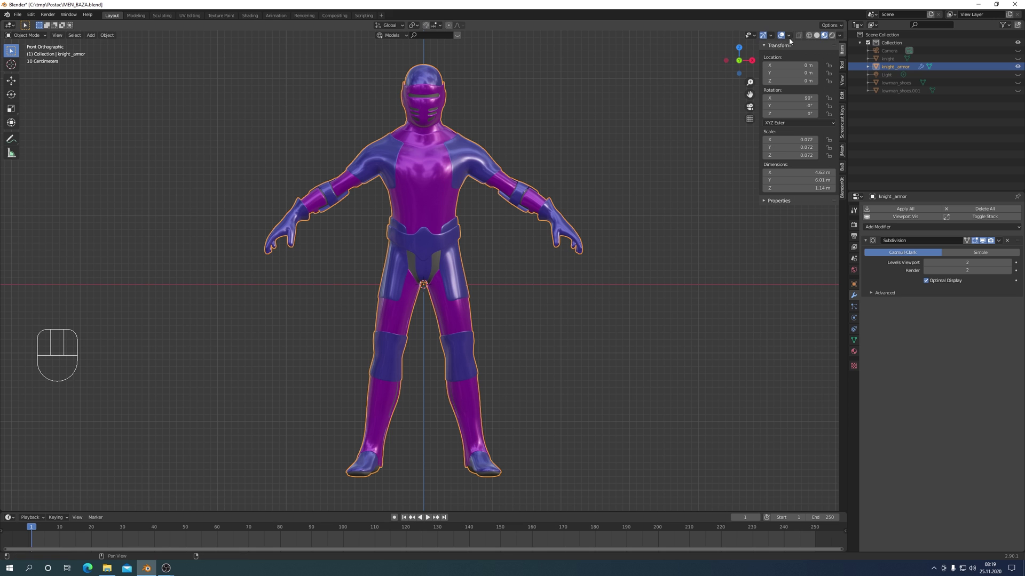
Re-enable the wireframe overlay on the smoothed armour and view the full figure in perspective.
left_click_drag(792, 40, 660, 227)
left_click(652, 226)
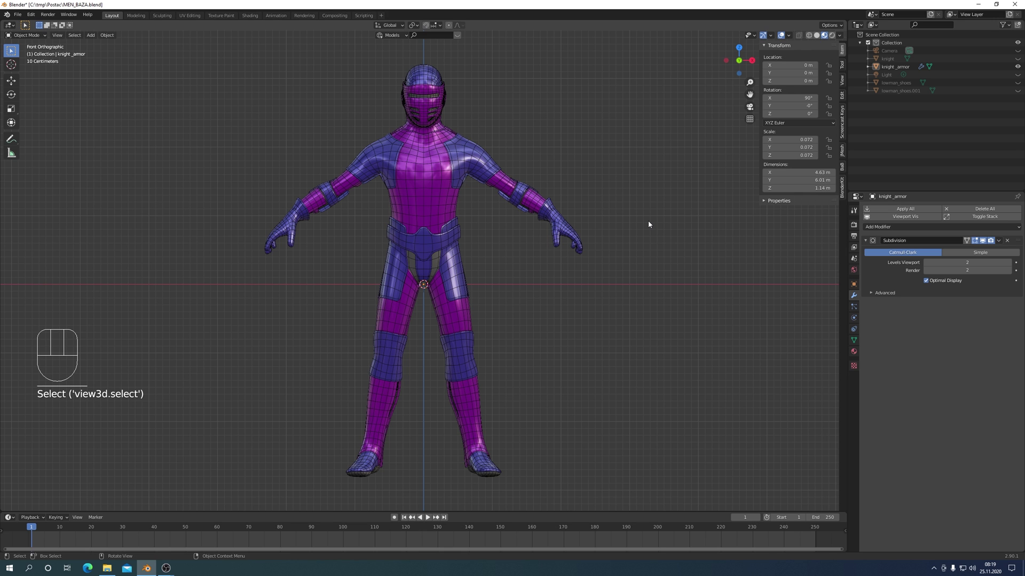
key("KP_5")
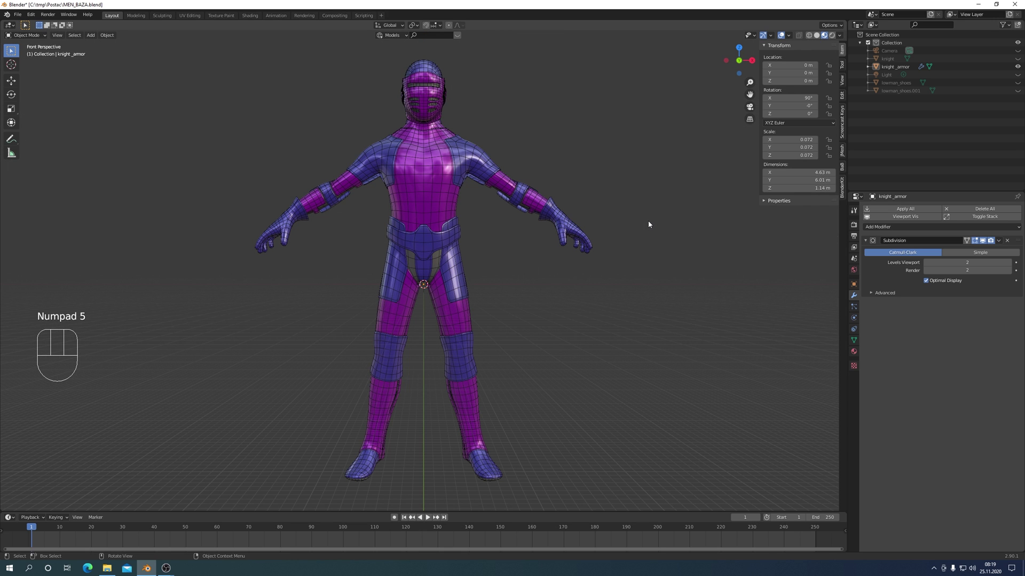
key("KP_6")
key("KP_6")
key("KP_6")
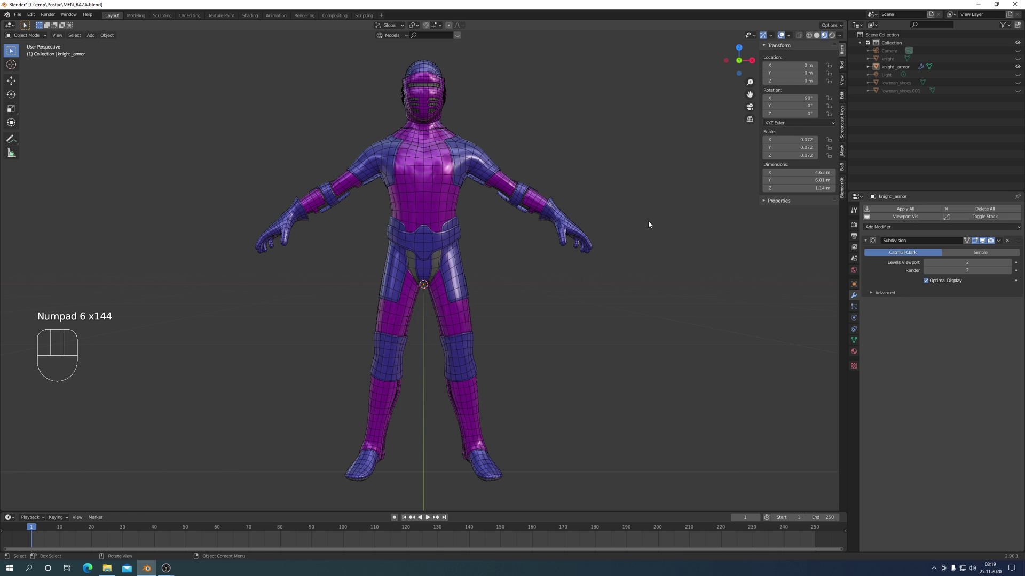